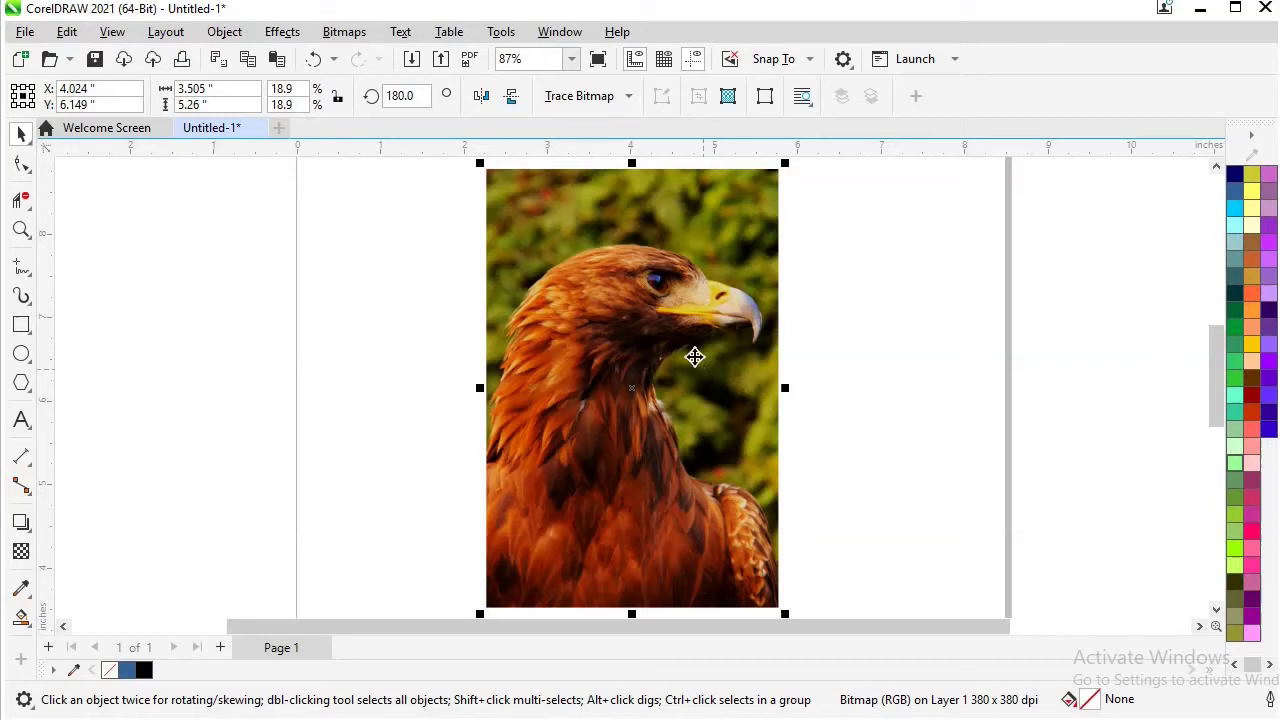
- Trace a three-node freehand line along the head and bend its beak segment to the beak's curve
scroll(up, 3)
click(51, 274)
scroll(up, 3)
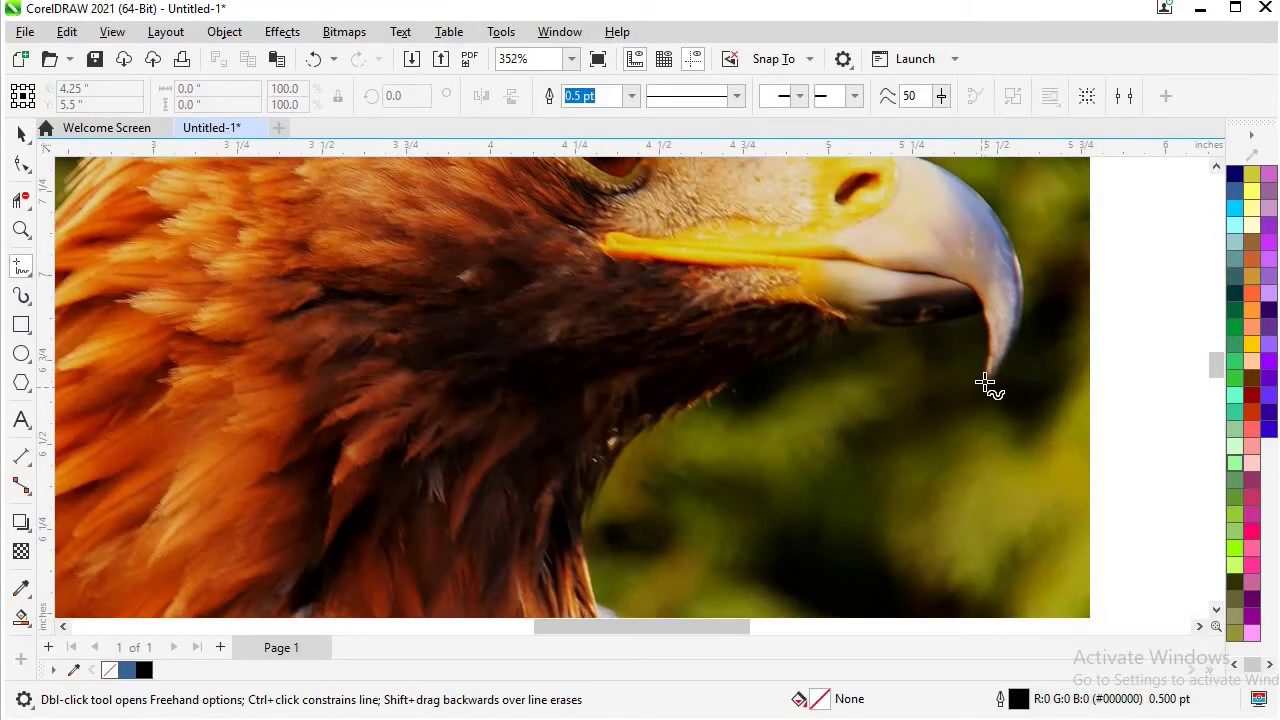
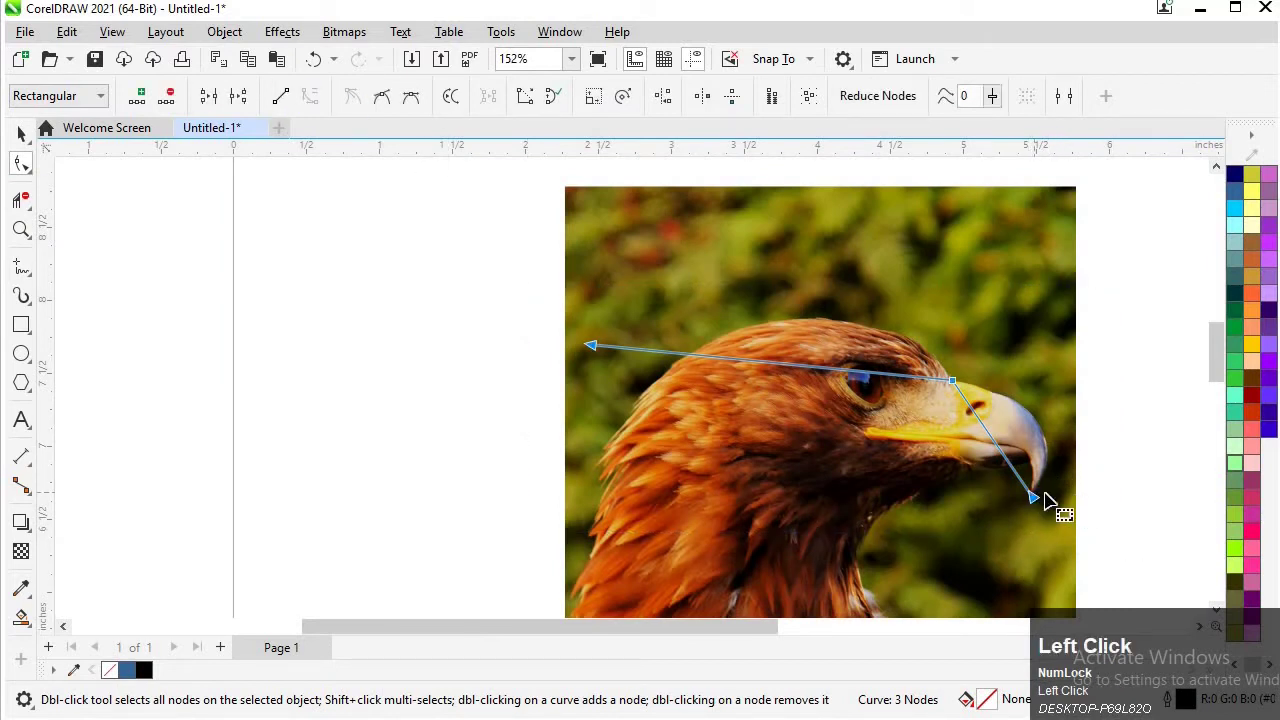
scroll(up, 3)
drag(1005, 402, 940, 371)
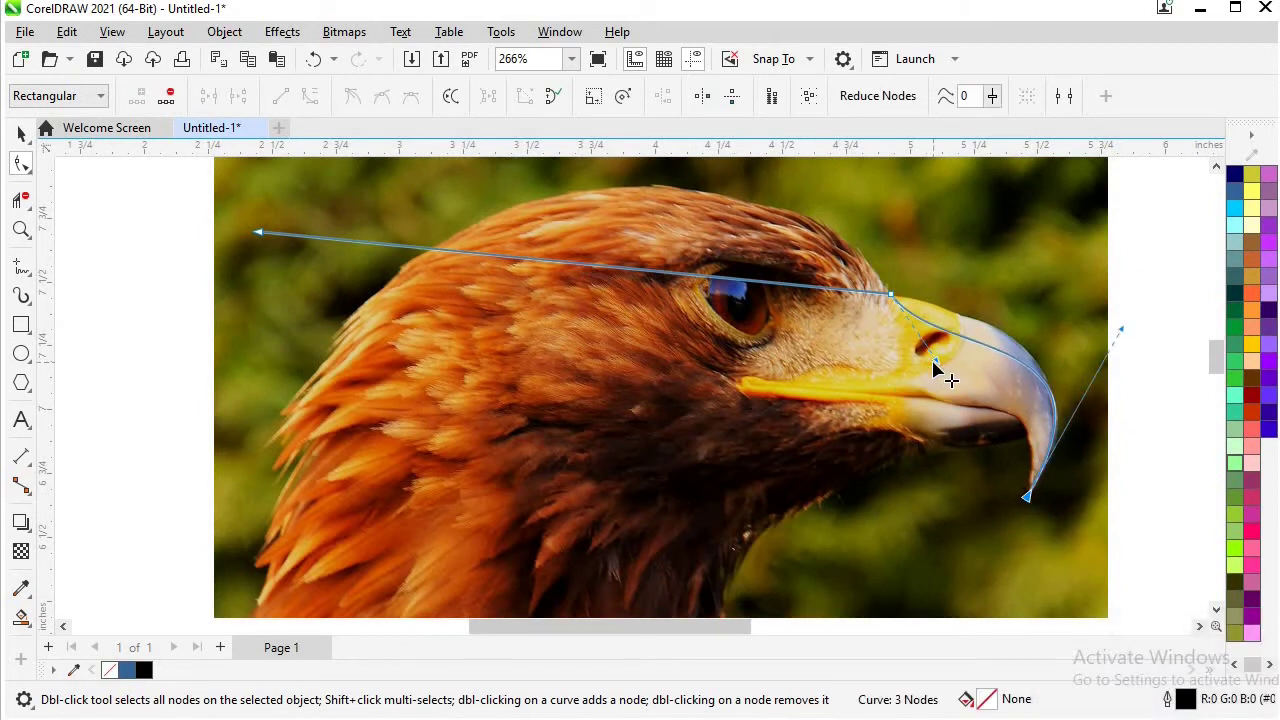
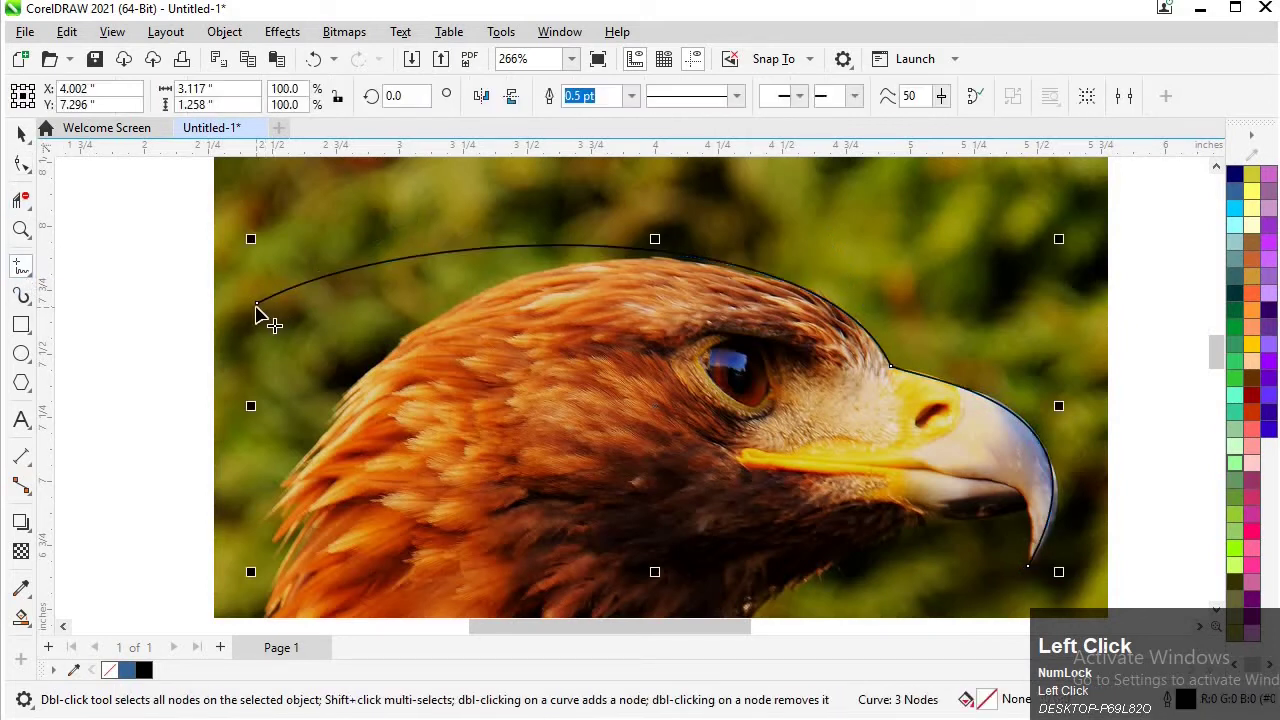
- Continue the outline from its left end with points at the crest tip and lower neck
click(455, 344)
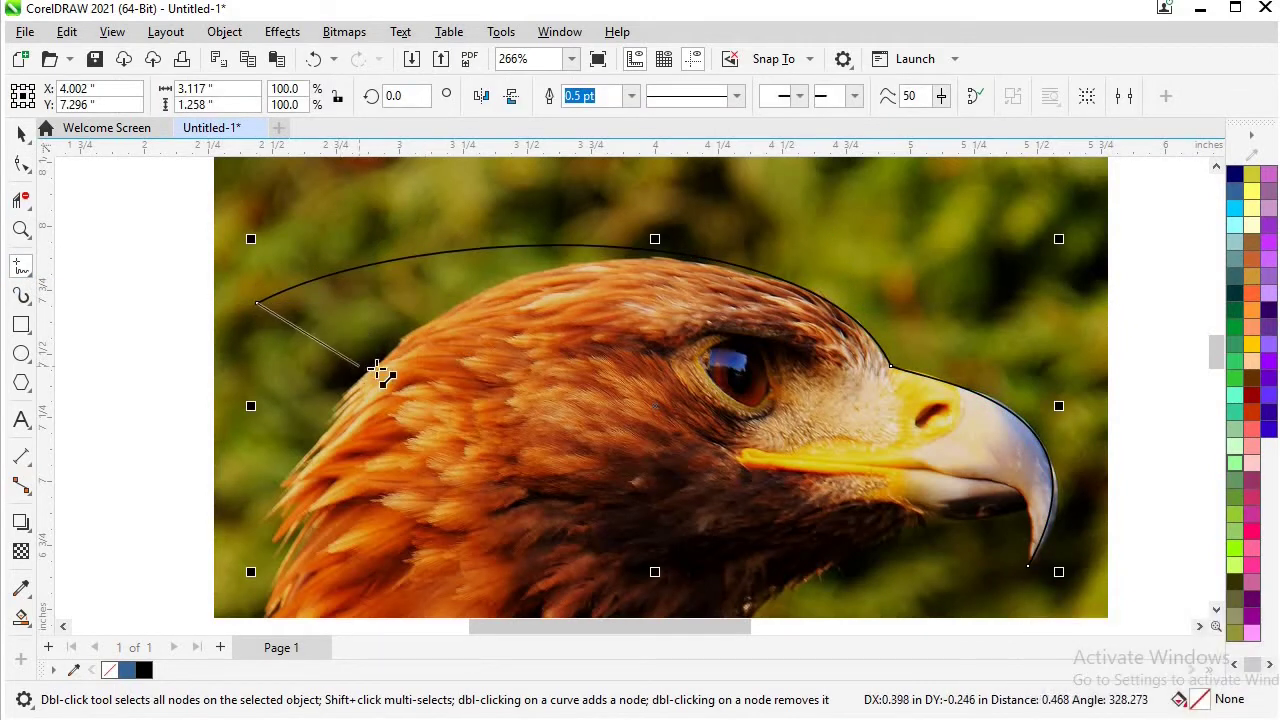
click(403, 339)
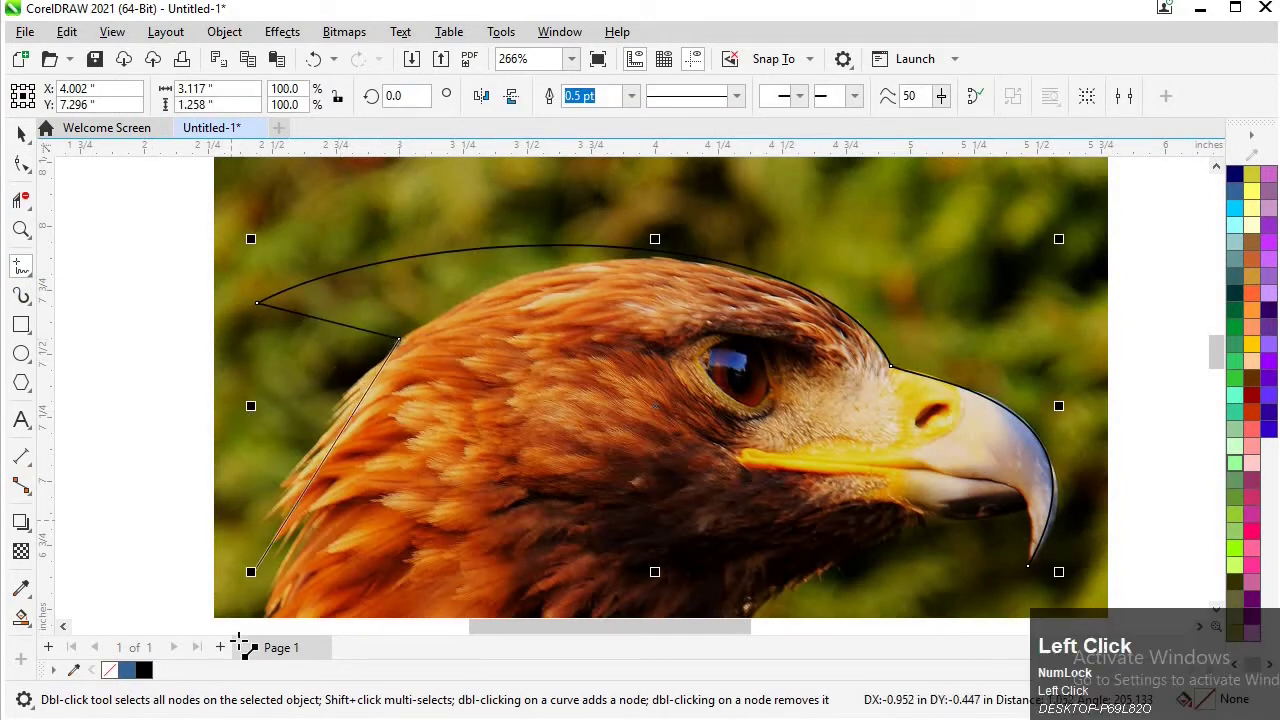
click(278, 420)
scroll(up, 3)
- Bend the crest and nape segments so they follow the feathers down the back of the neck
click(216, 237)
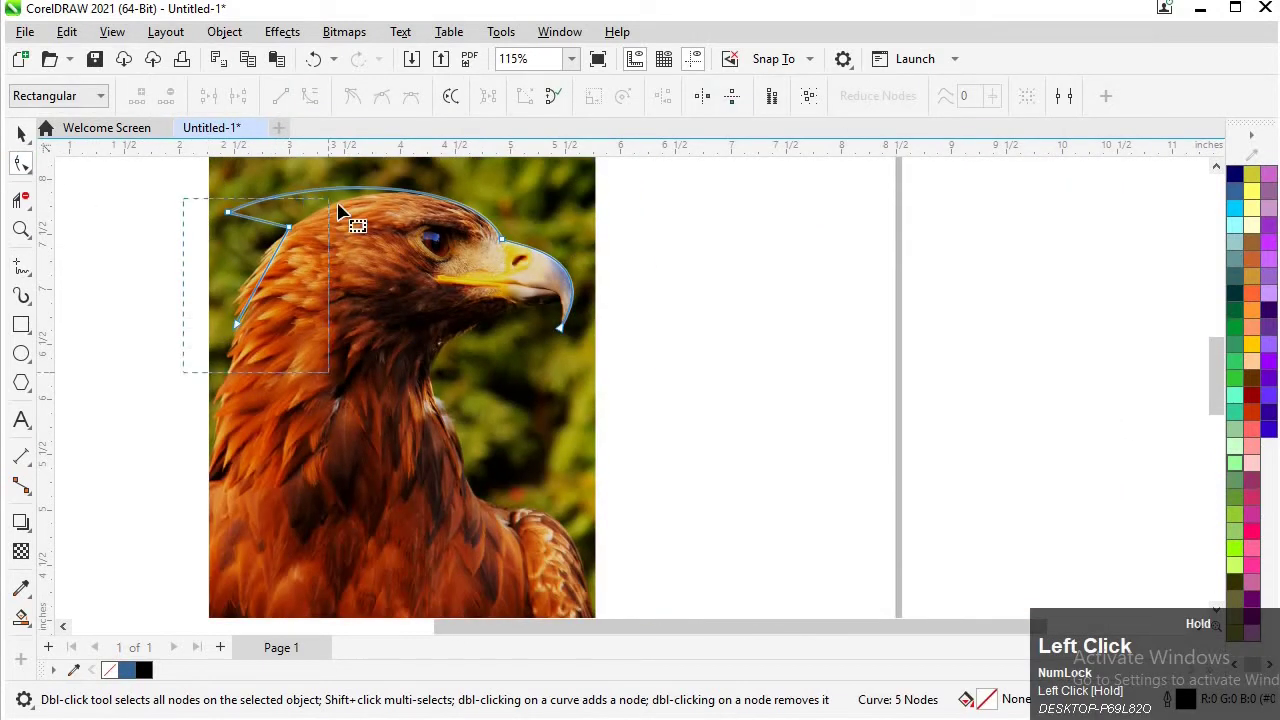
scroll(up, 3)
drag(223, 207, 286, 321)
drag(286, 321, 394, 249)
drag(367, 244, 294, 314)
drag(294, 314, 360, 389)
scroll(down, 3)
scroll(up, 3)
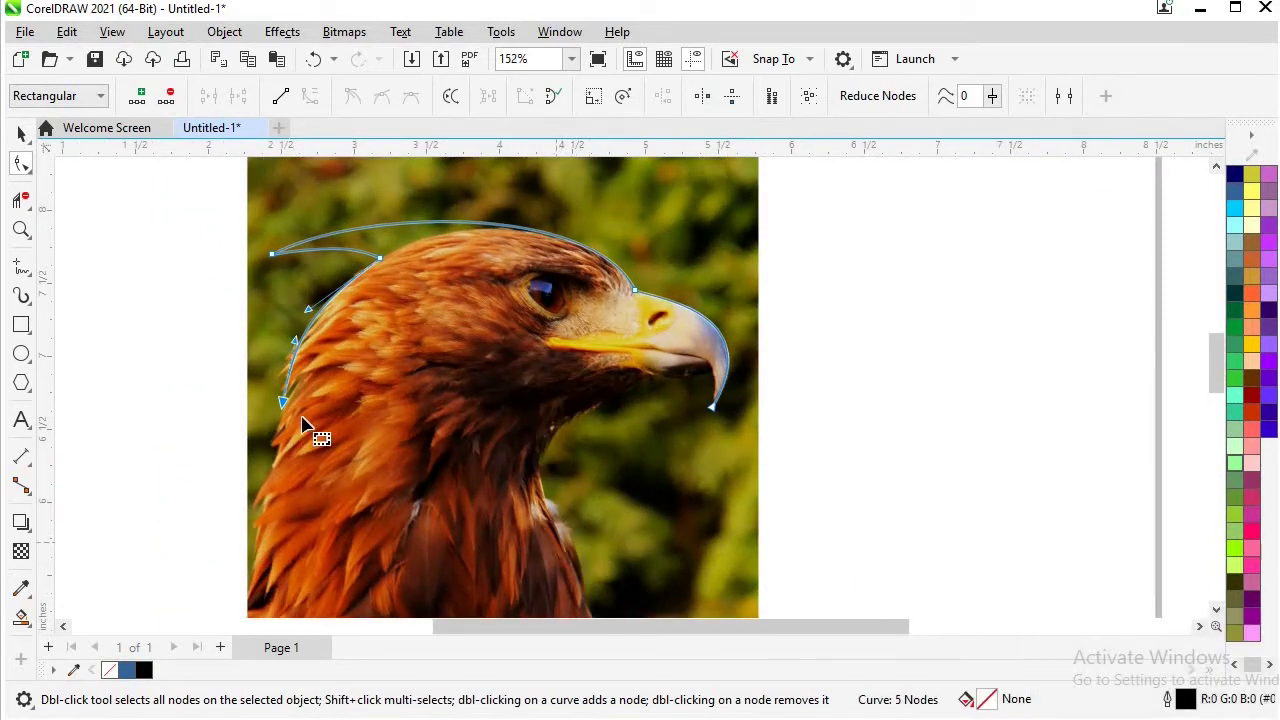
click(51, 290)
- Add a sixth node from the beak tip down the throat and curve that segment under the beak
scroll(up, 3)
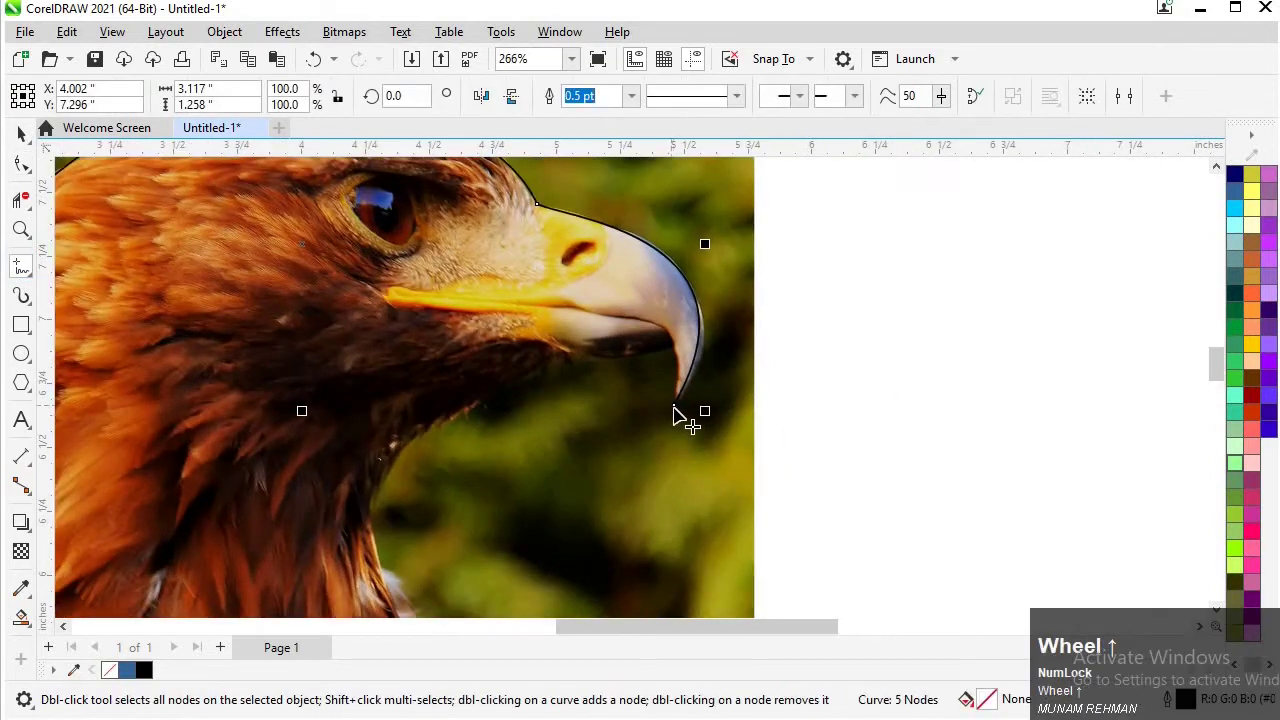
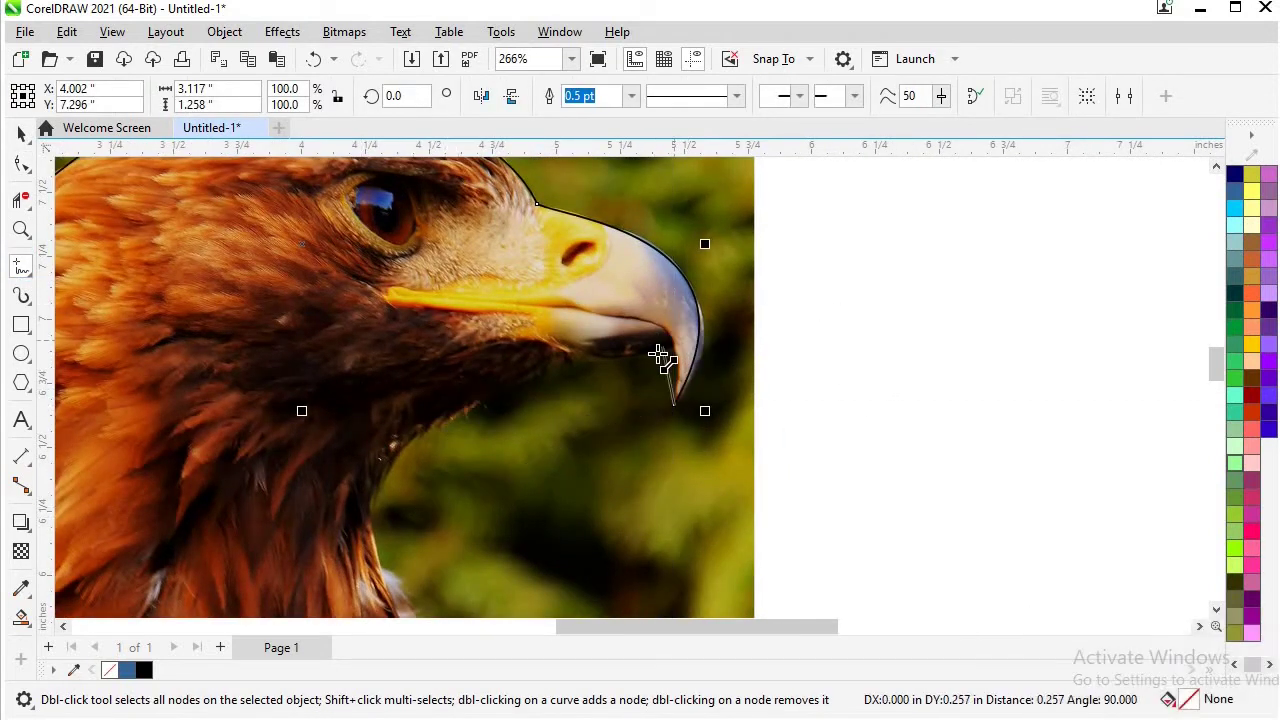
scroll(down, 3)
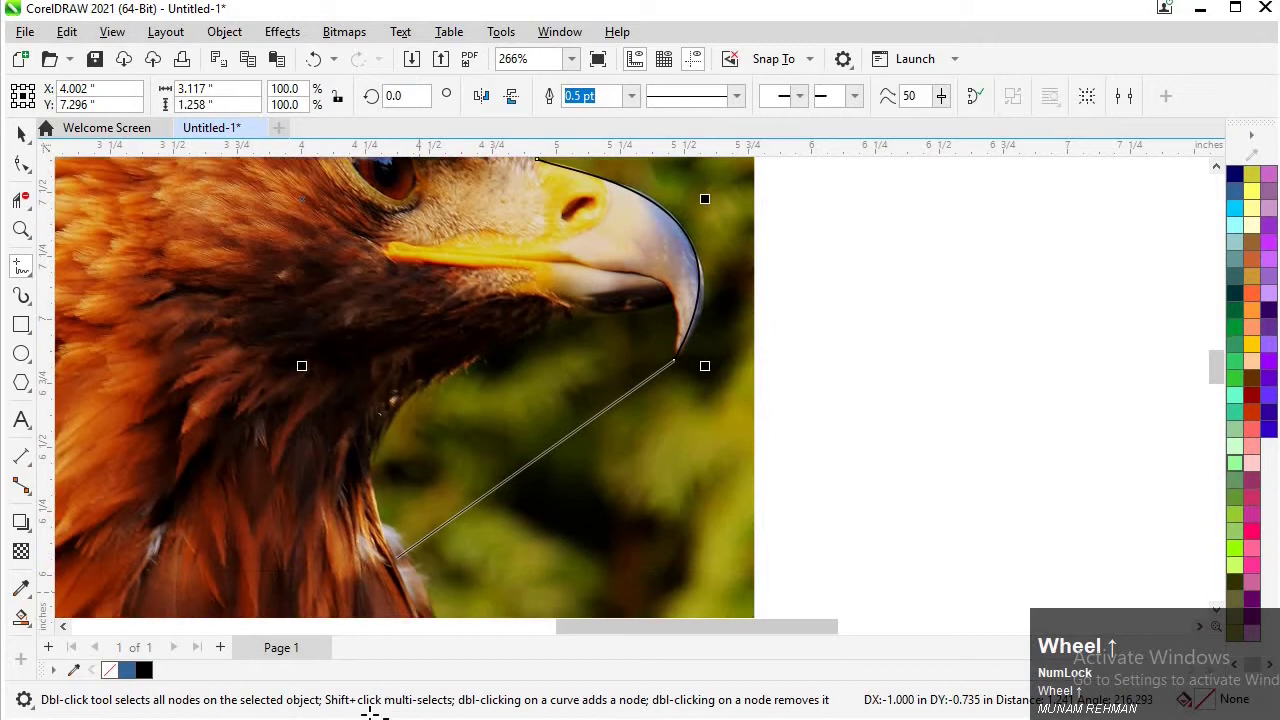
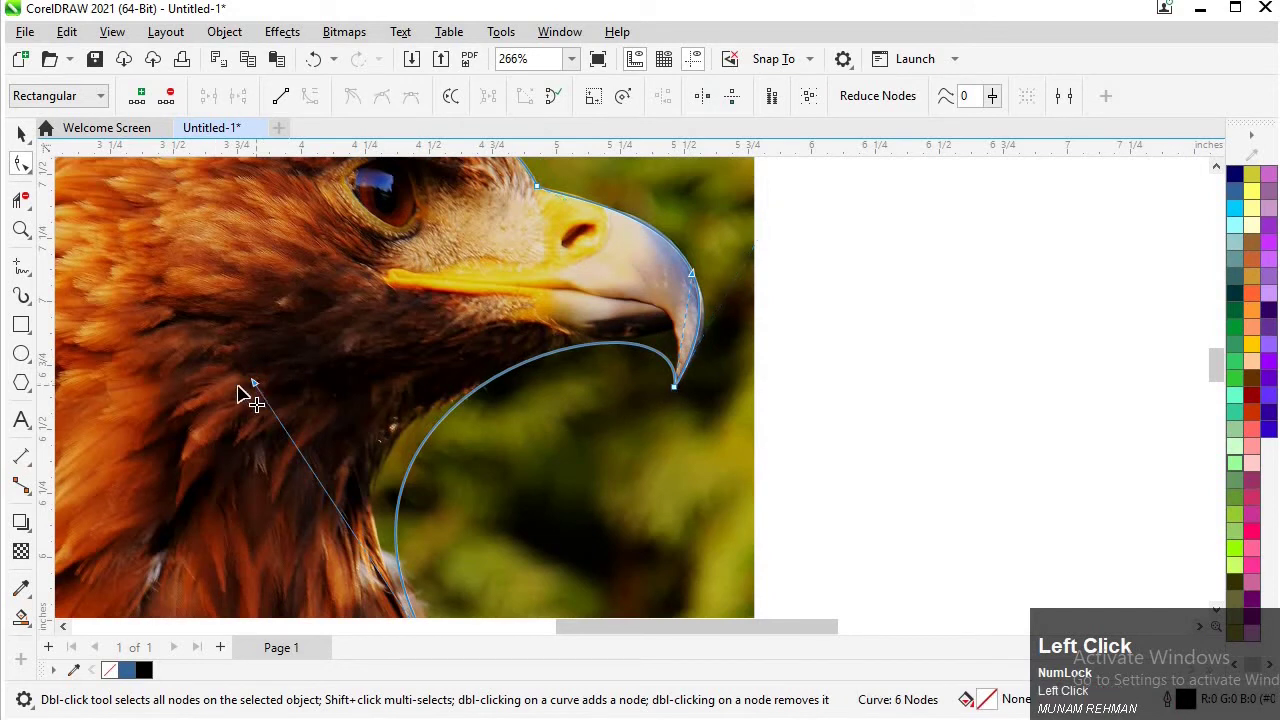
scroll(down, 3)
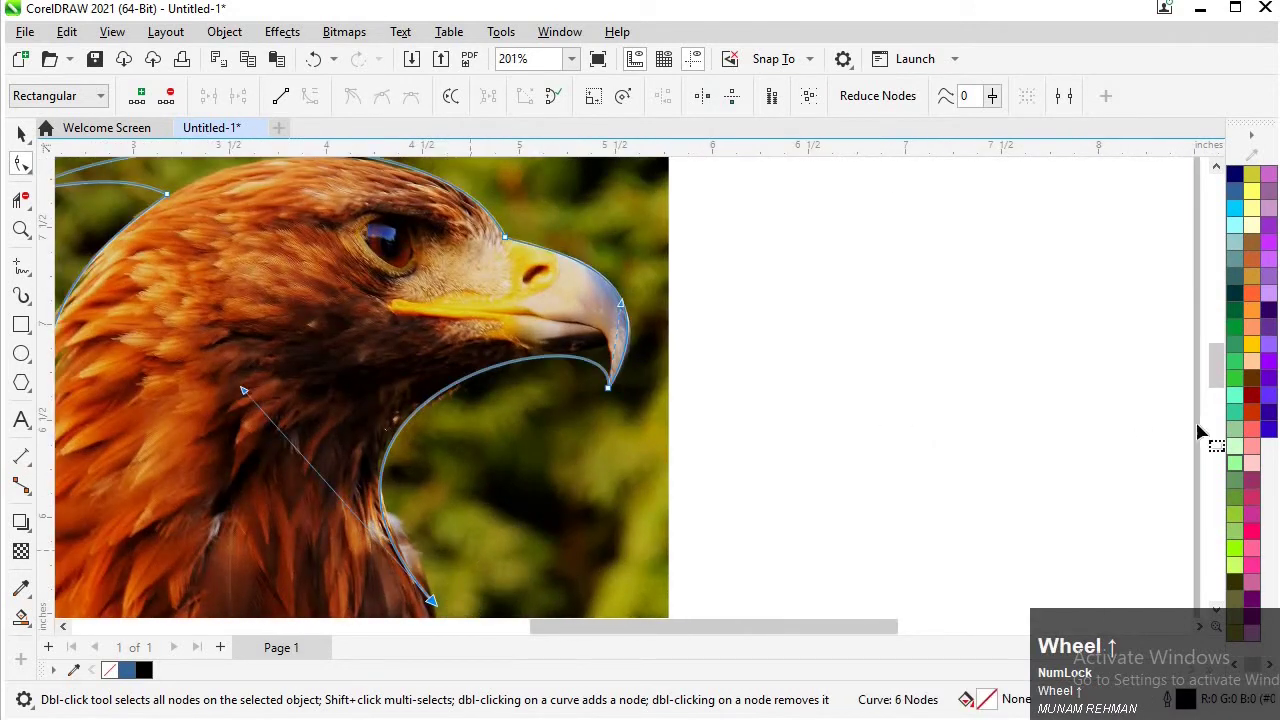
scroll(up, 3)
click(1220, 415)
scroll(down, 3)
click(366, 230)
click(290, 223)
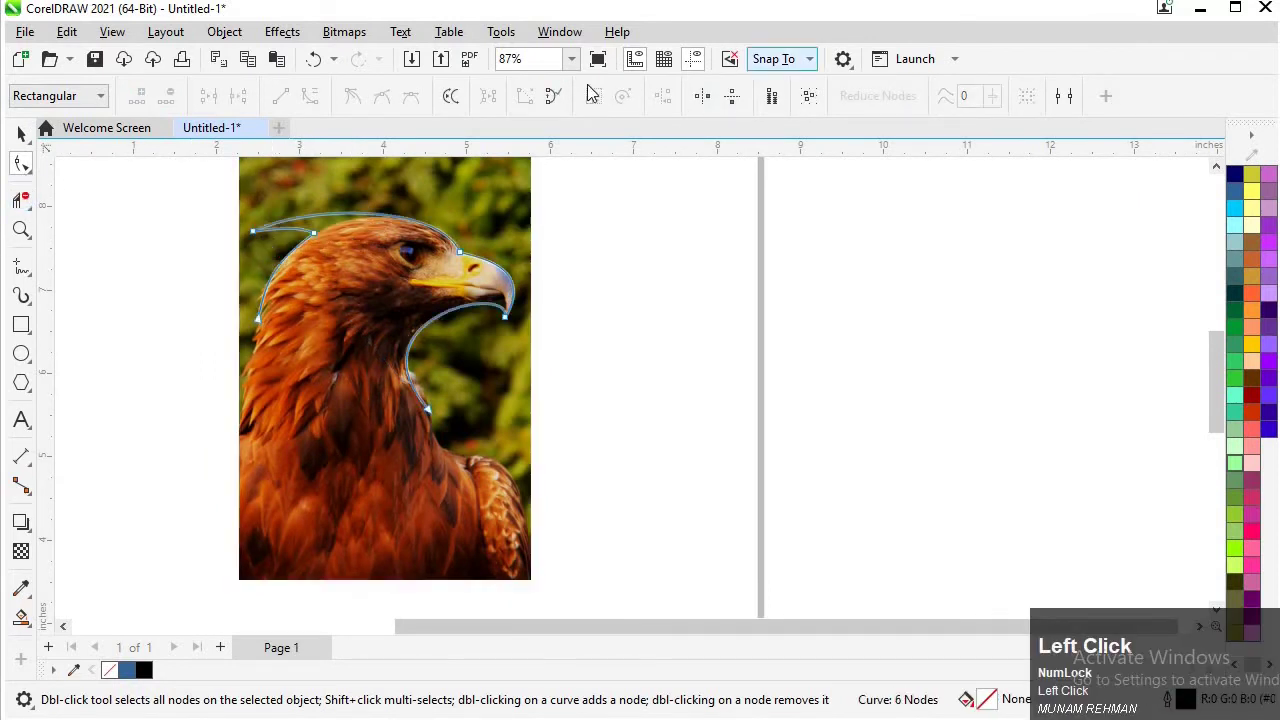
- Drag the six-node head outline off the photo onto the blank area to its right
drag(382, 220, 563, 122)
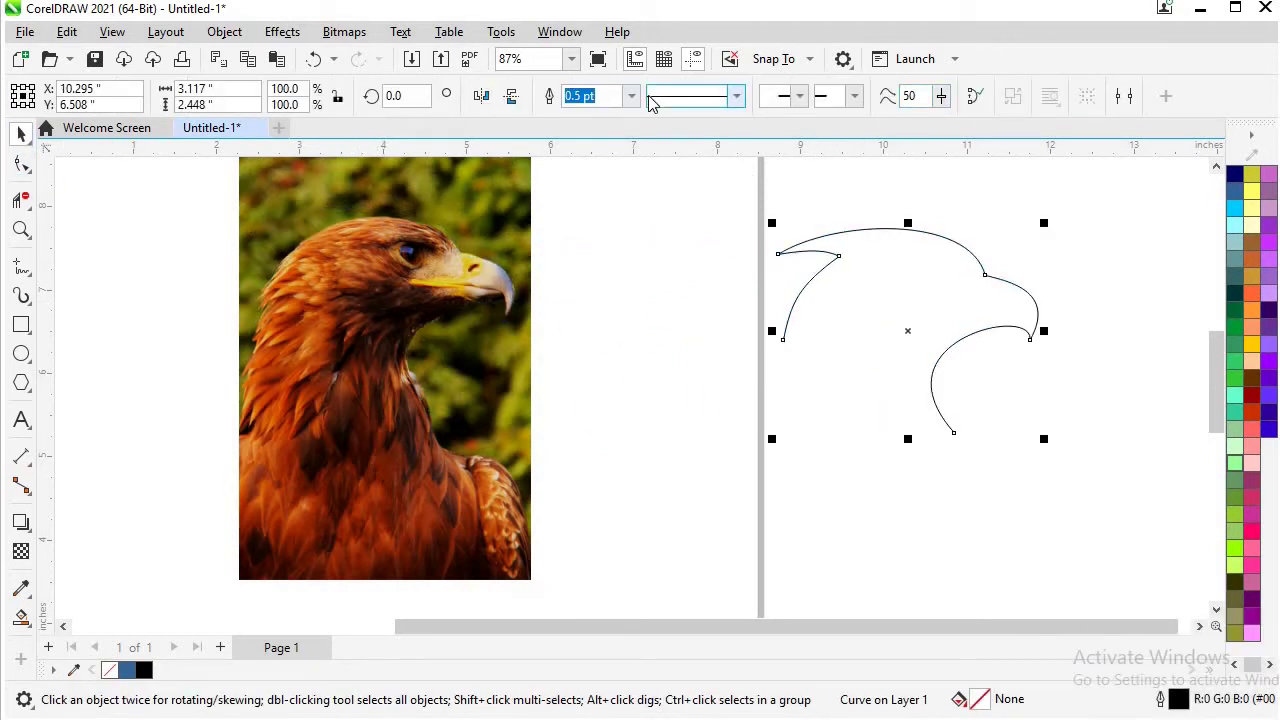
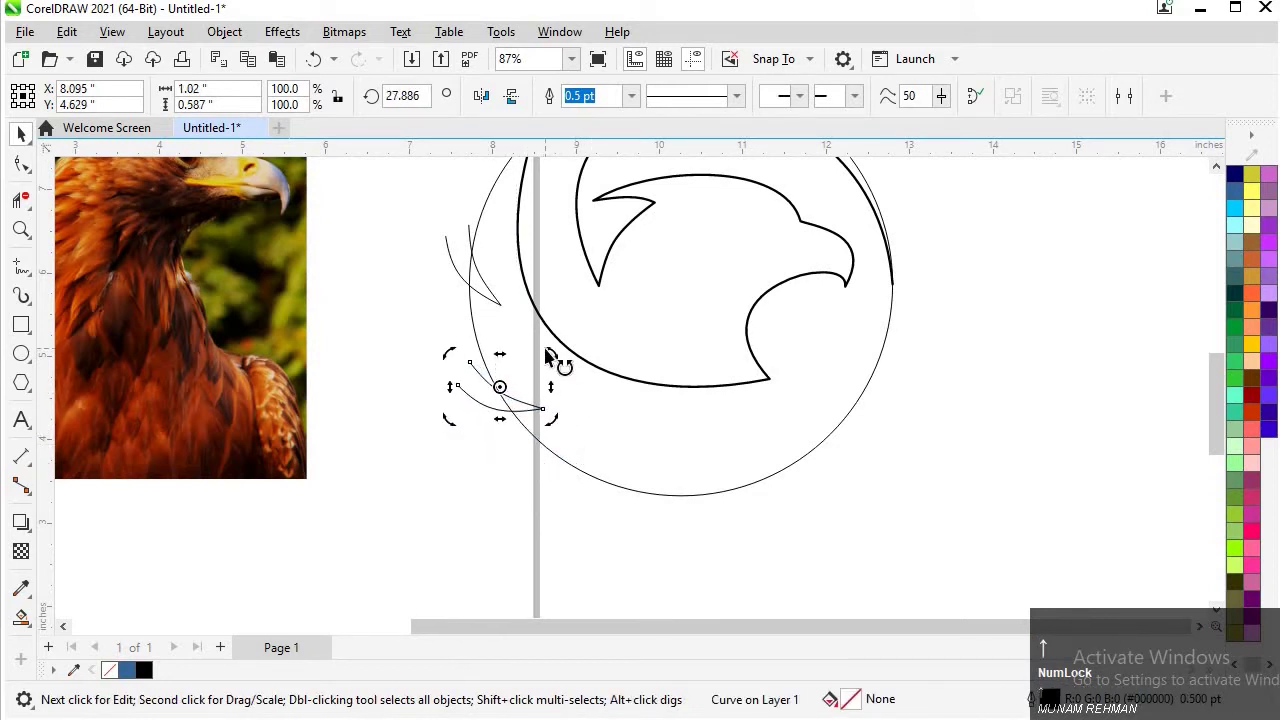
- Duplicate the feather cut curve and place the copy lower on the circle's left edge
click(559, 369)
key(Up)
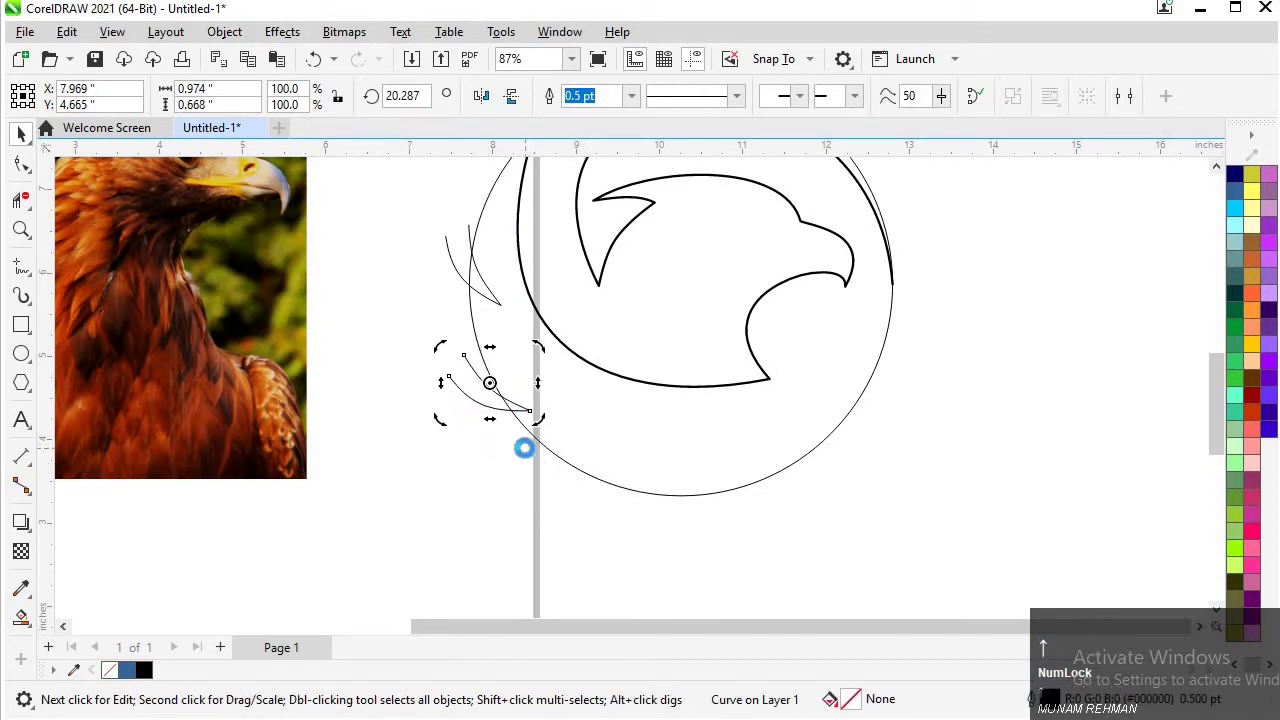
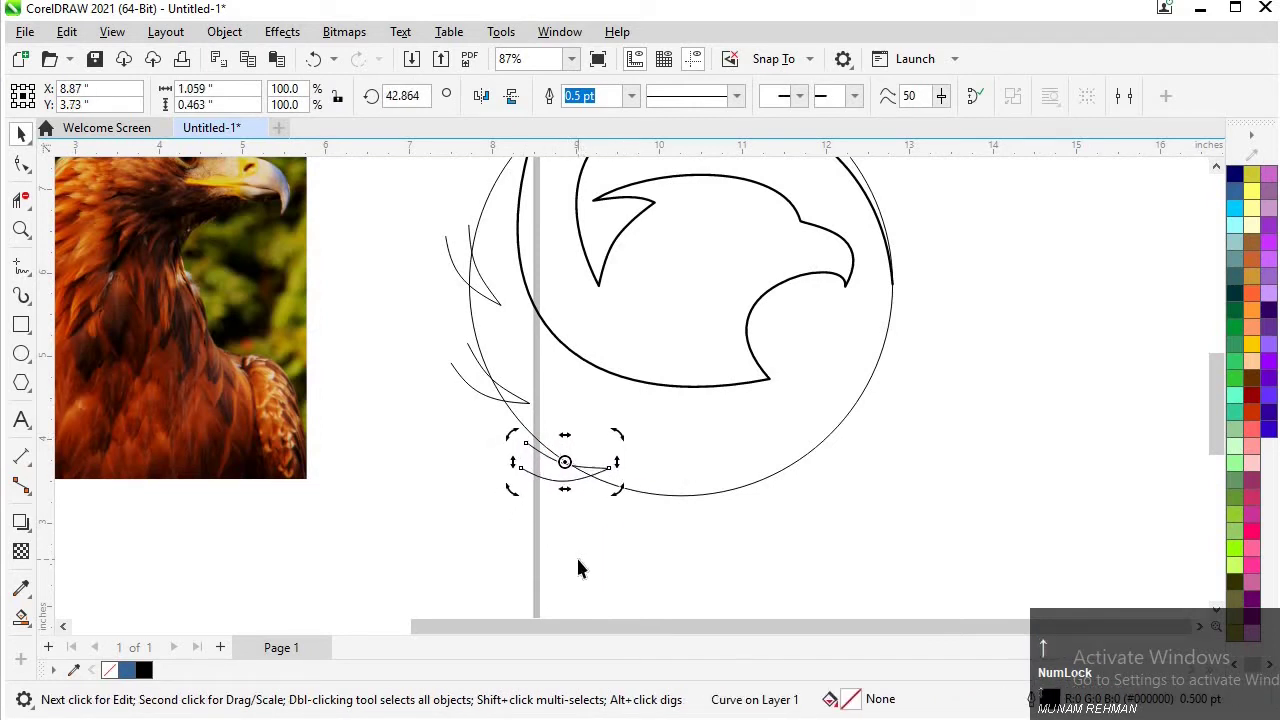
scroll(down, 3)
scroll(down, 3)
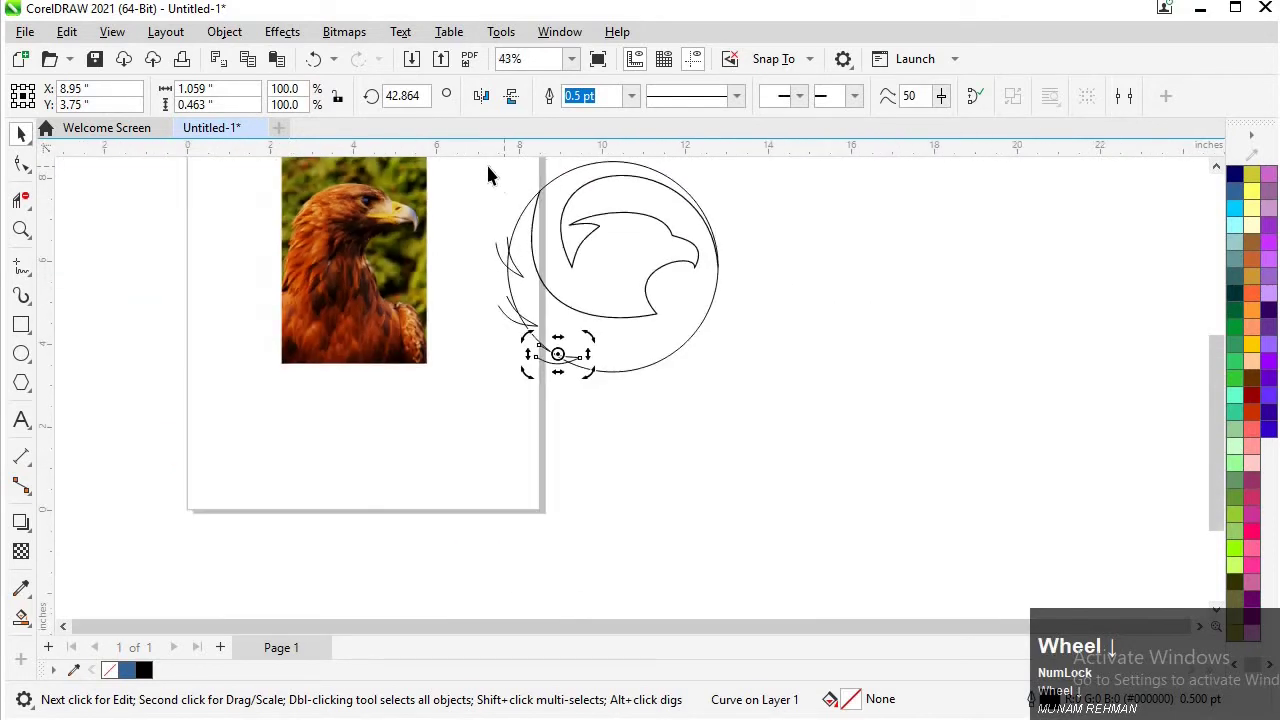
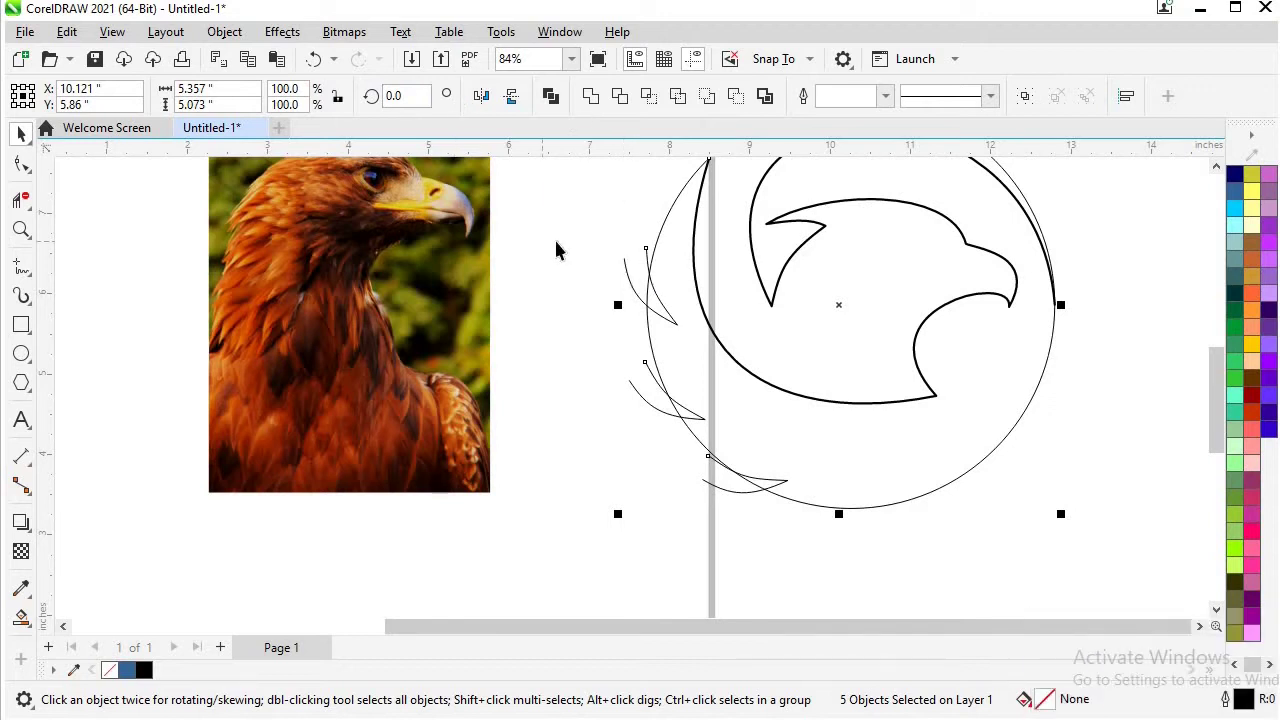
- Smart-fill the region between circle and head blue, then move the construction lines aside
click(568, 247)
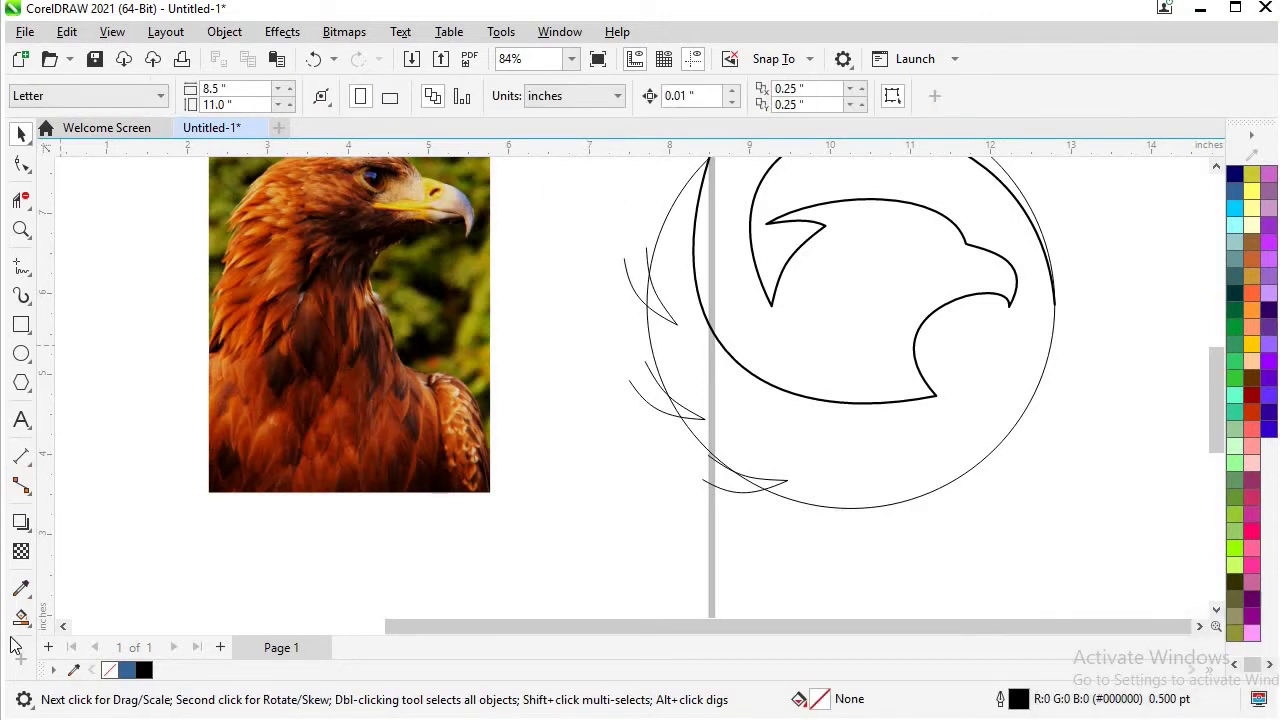
click(34, 621)
scroll(down, 3)
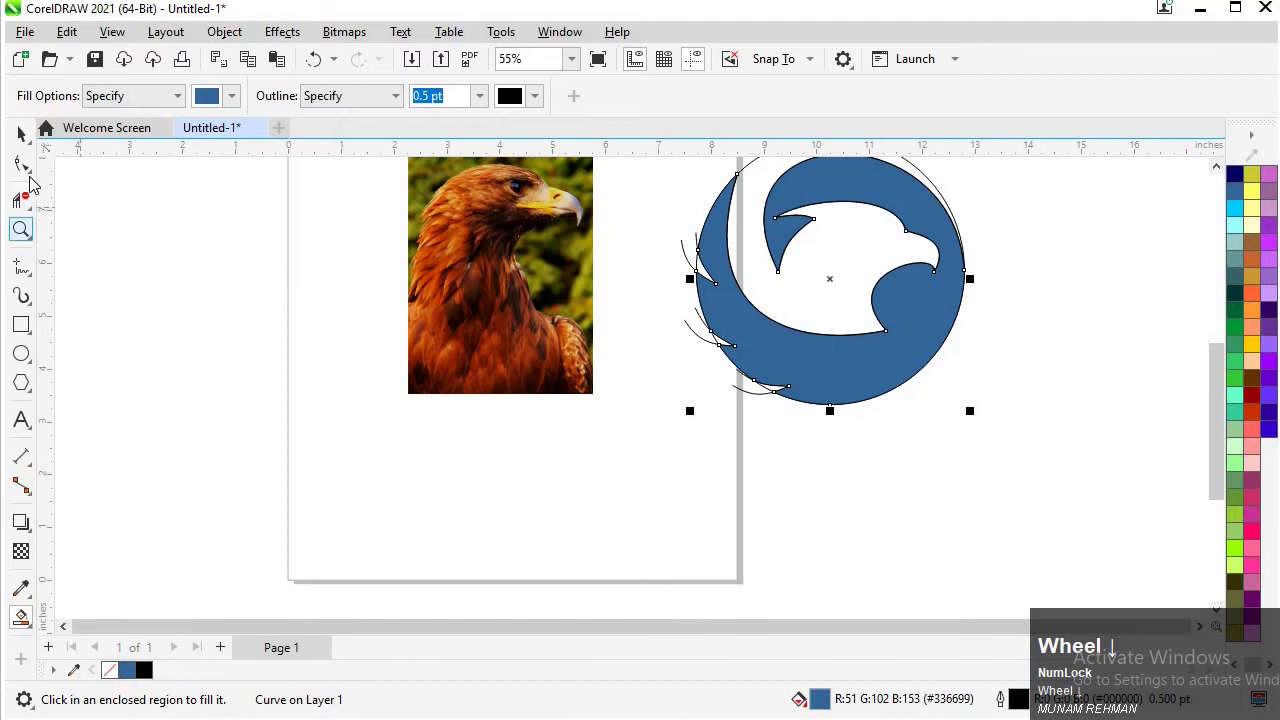
drag(675, 349, 950, 288)
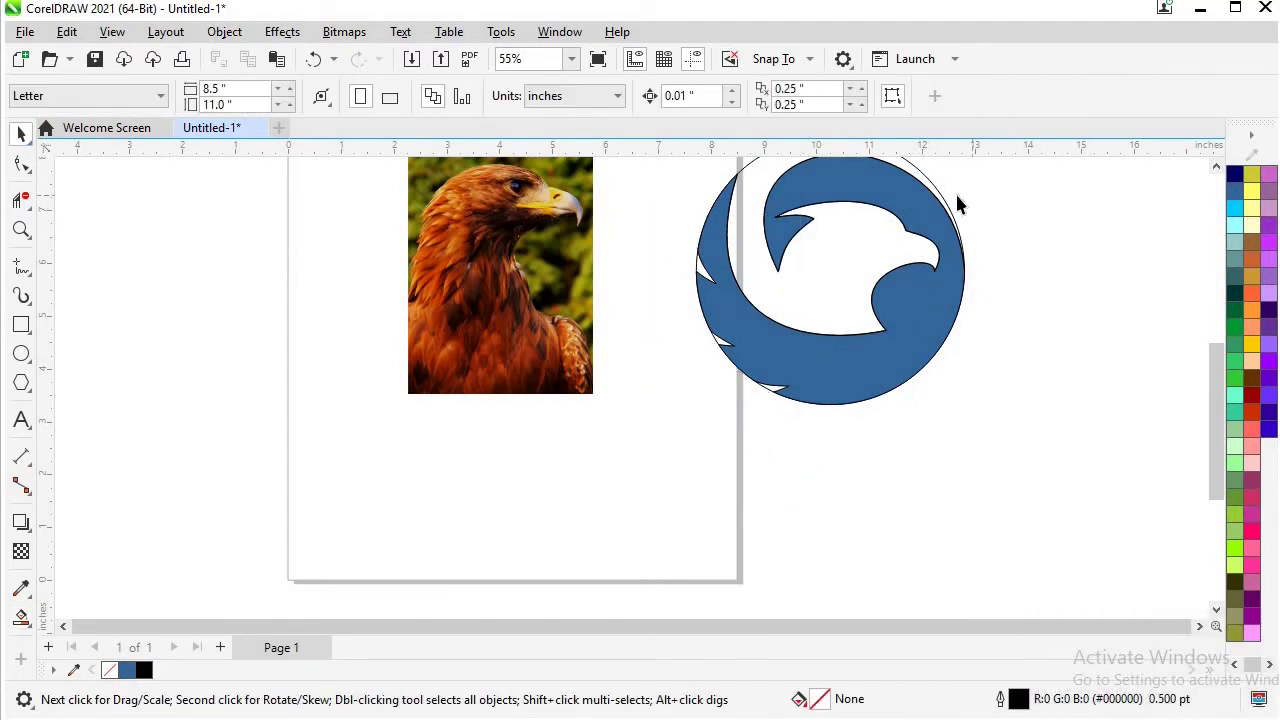
scroll(down, 3)
click(923, 174)
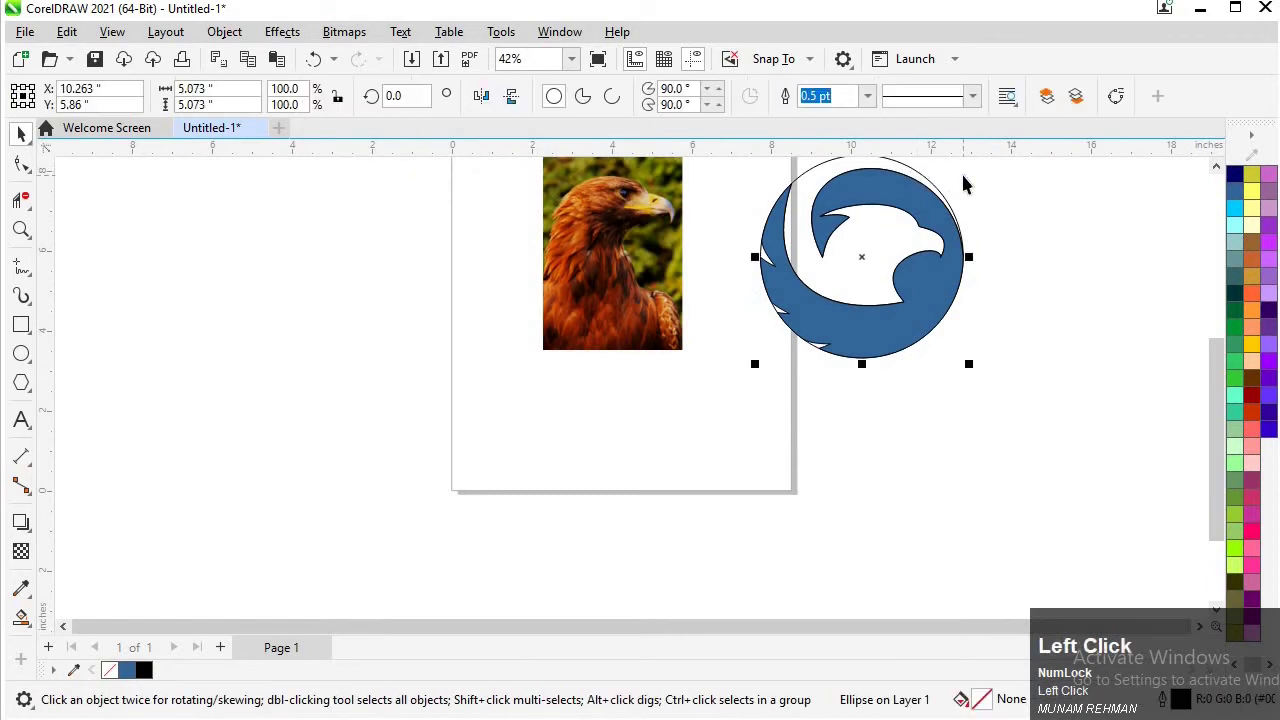
click(917, 186)
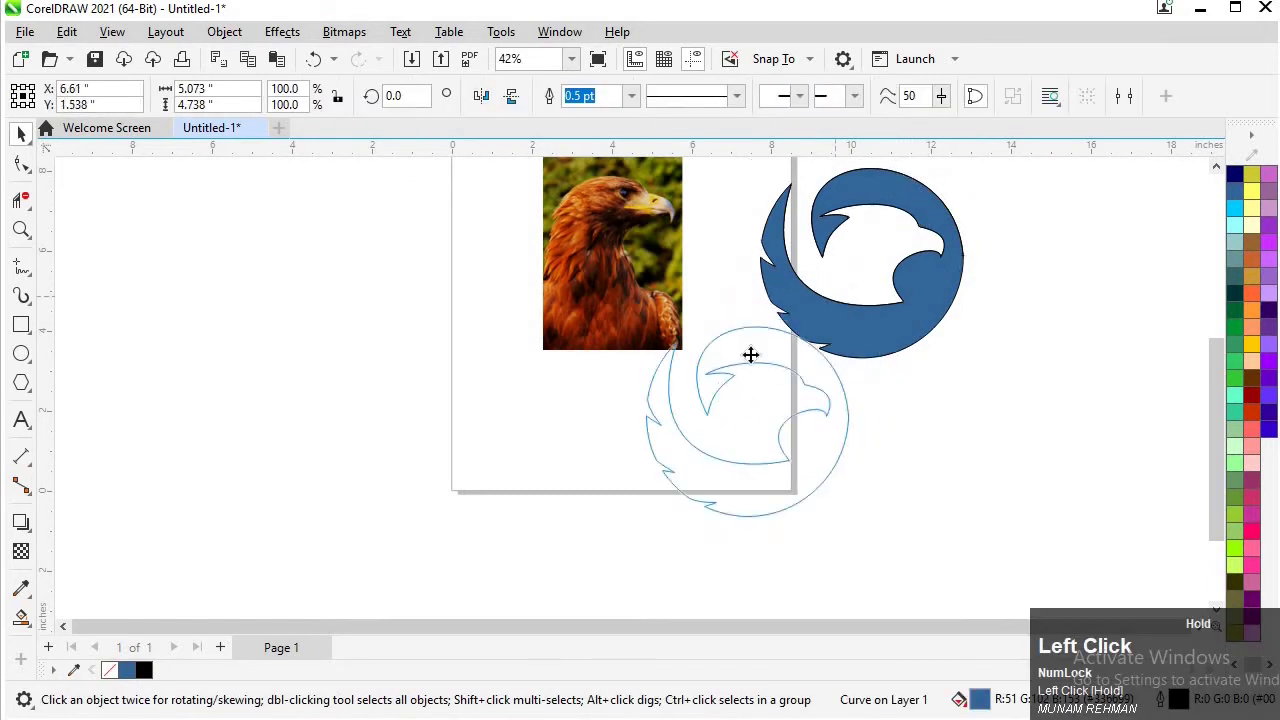
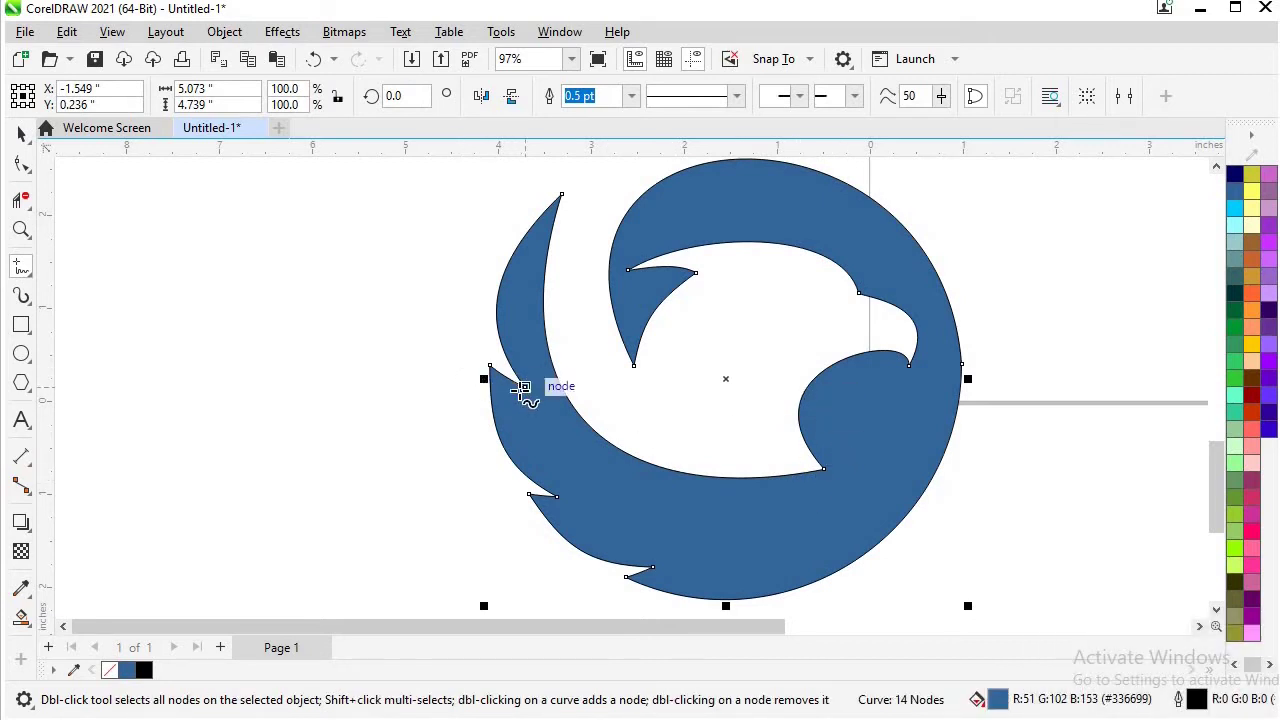
- Draw a short three-node line extending the feather notch and bend it beneath the pointed tip
scroll(up, 3)
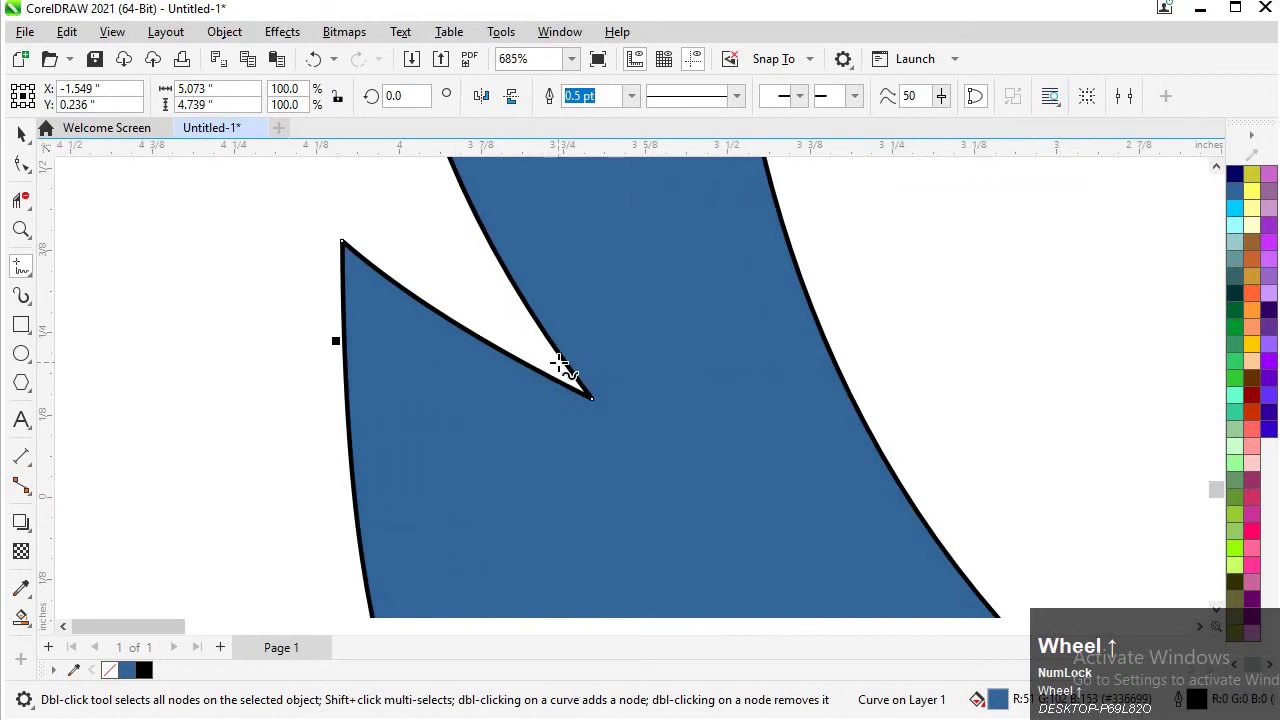
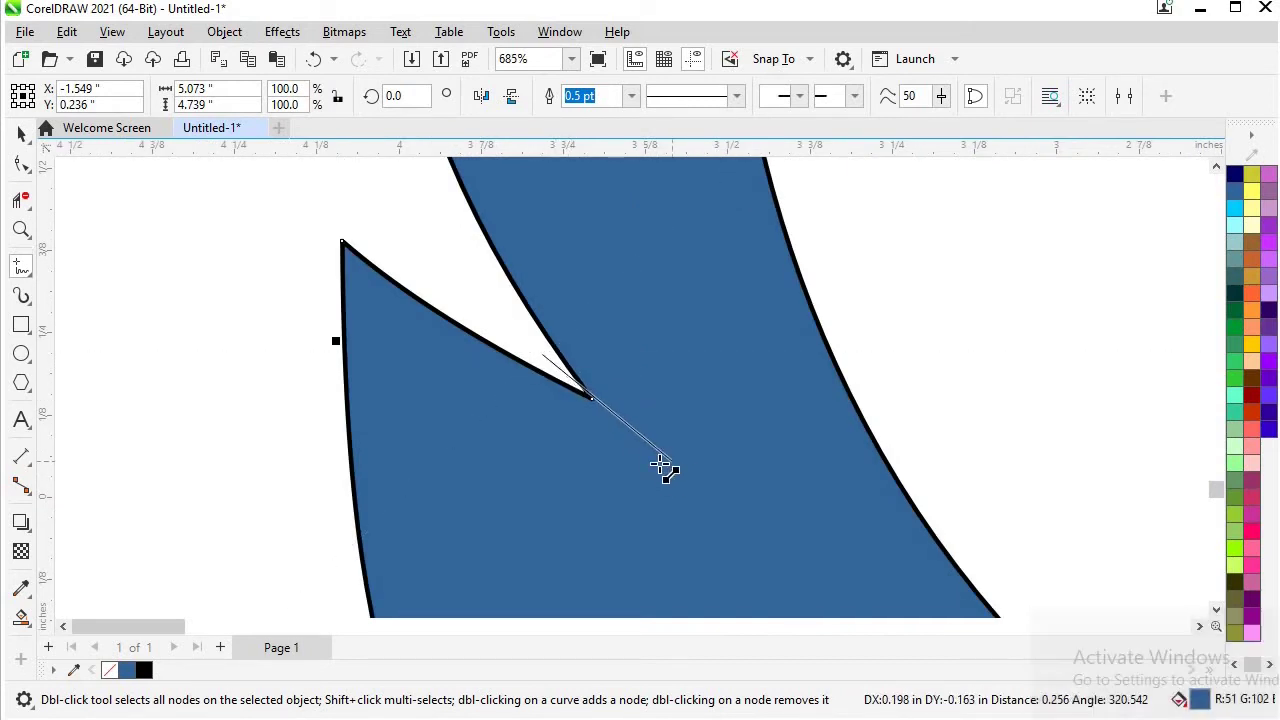
click(620, 422)
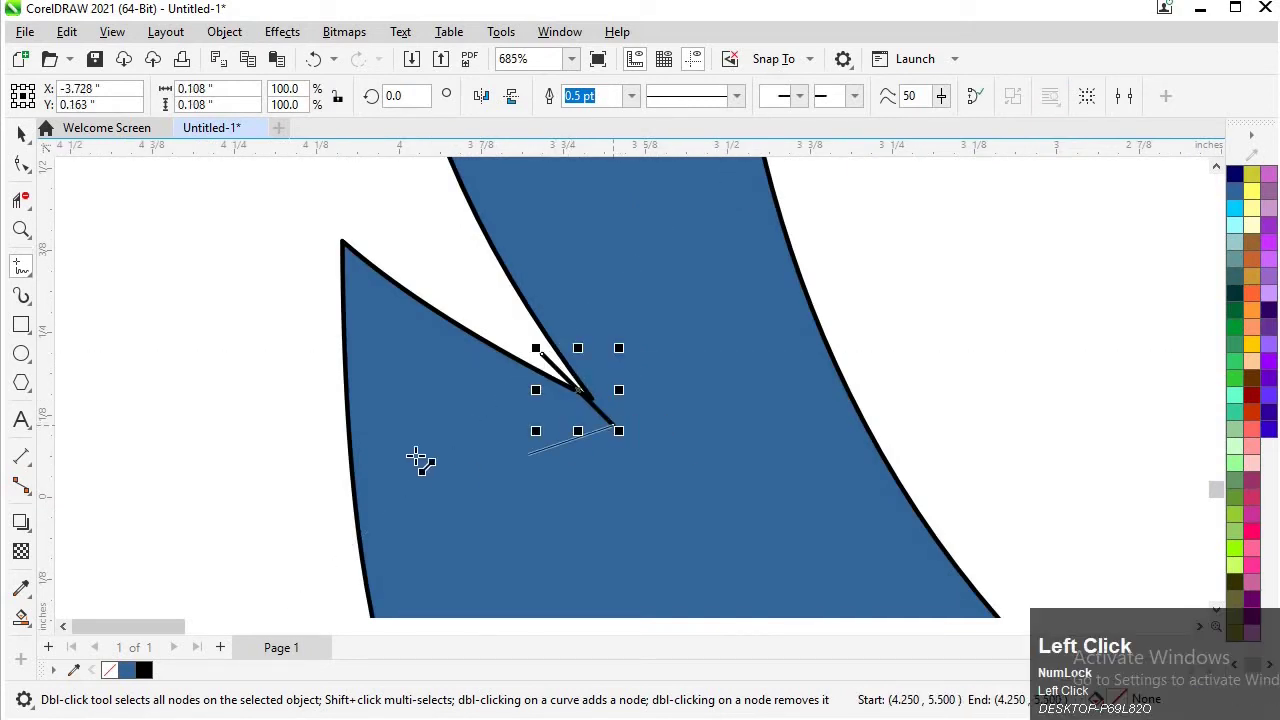
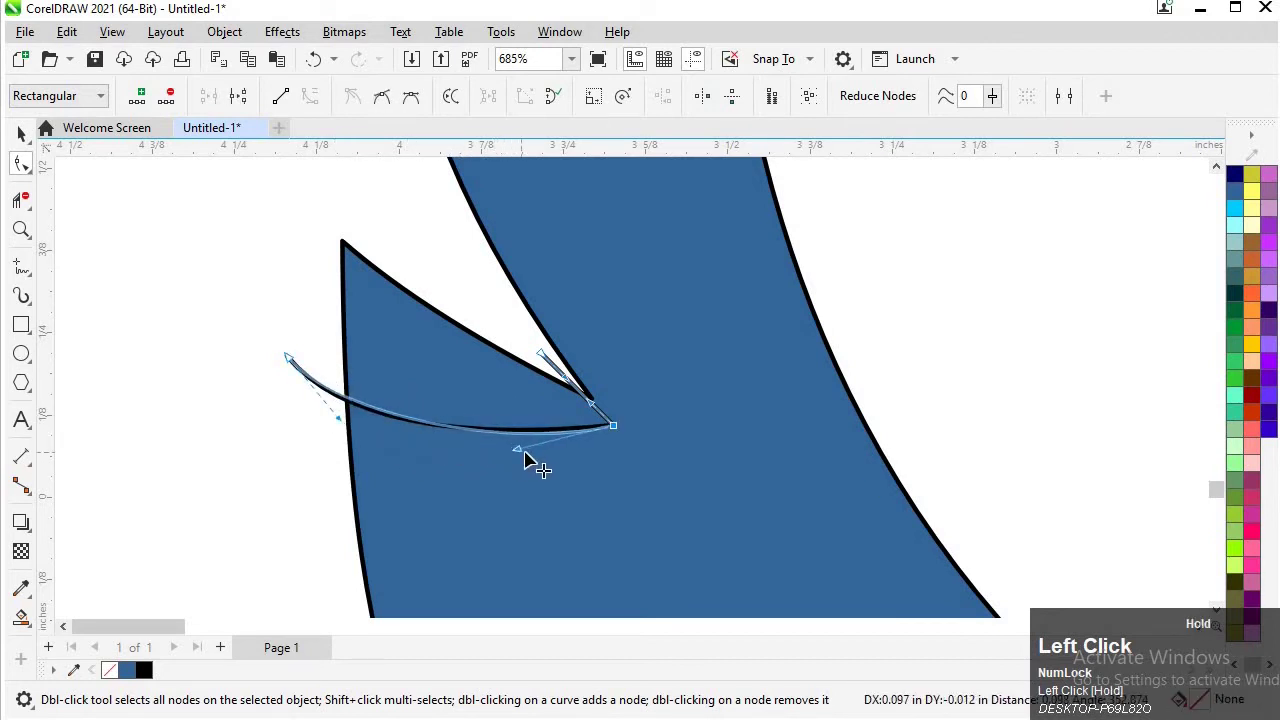
scroll(down, 3)
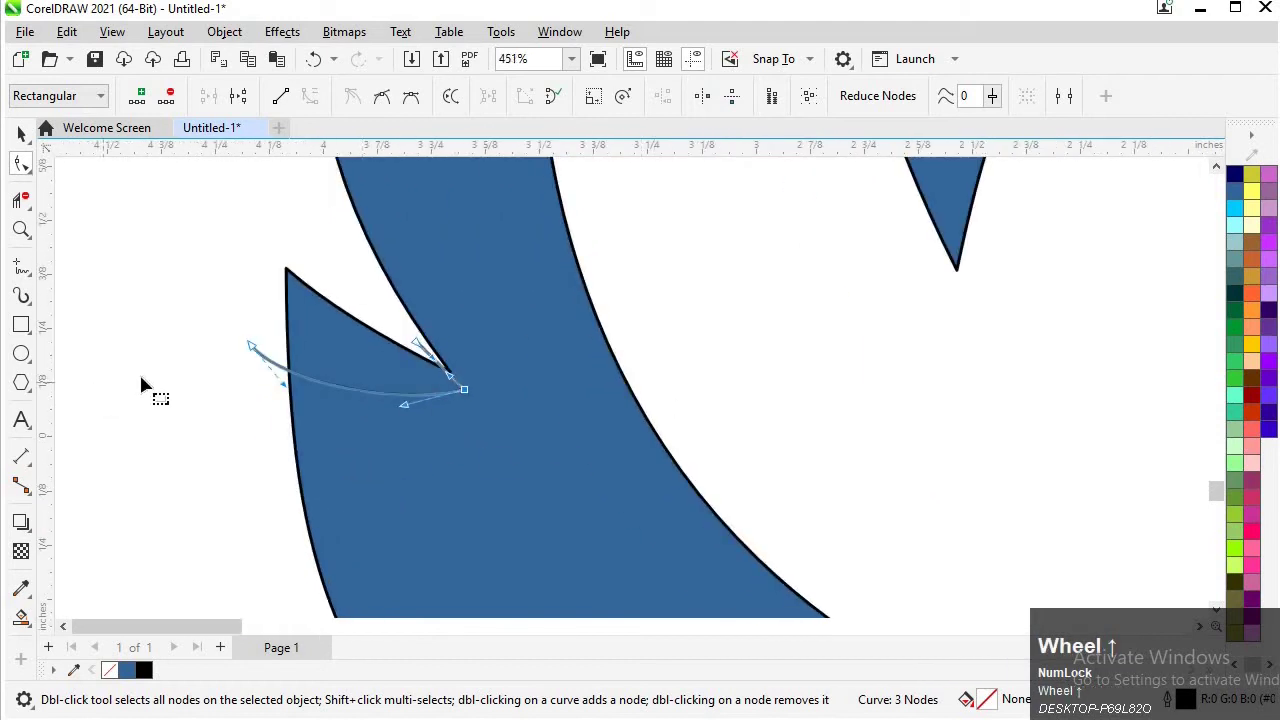
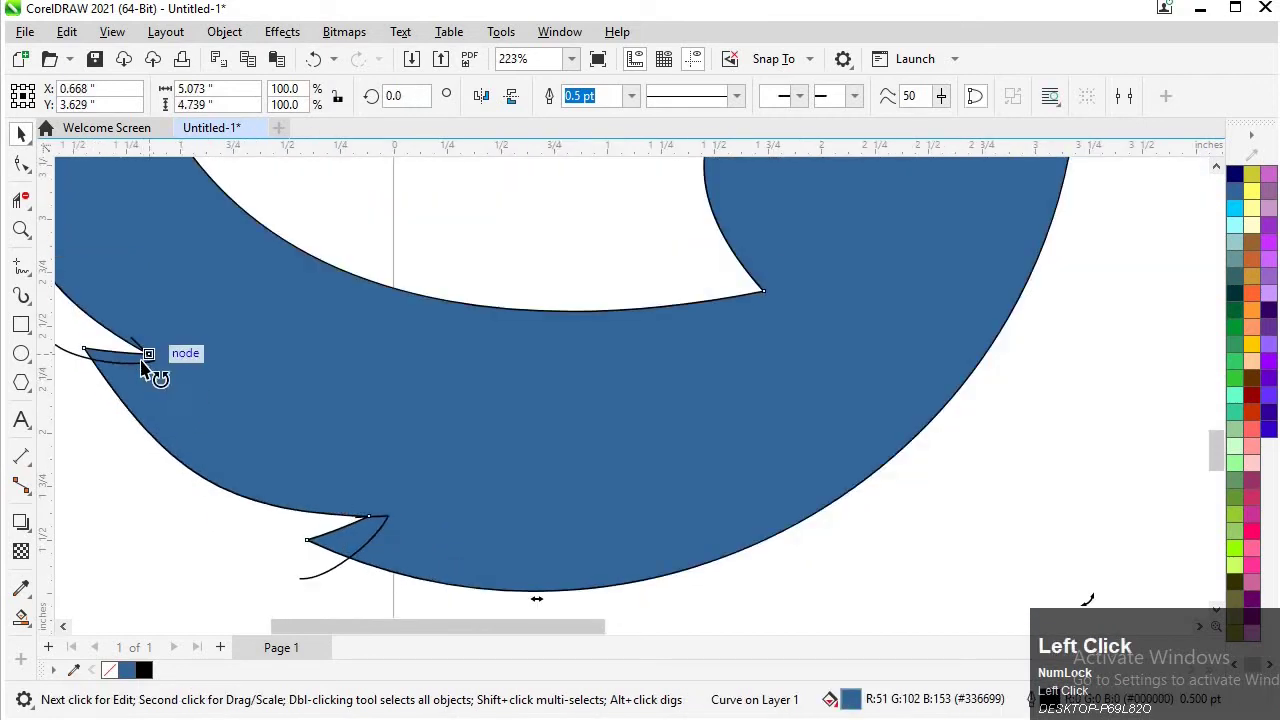
- Rotate the notch curve to a steeper angle across the ring's left edge, ready for region filling
scroll(down, 3)
click(100, 372)
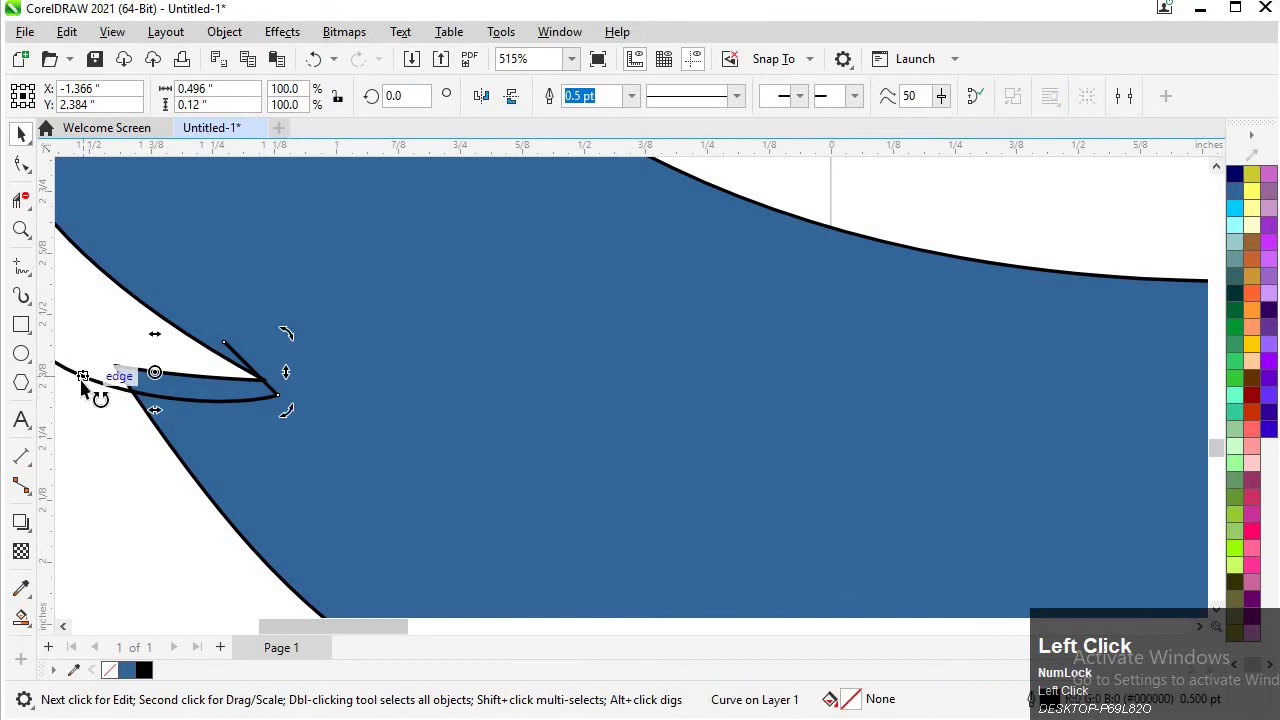
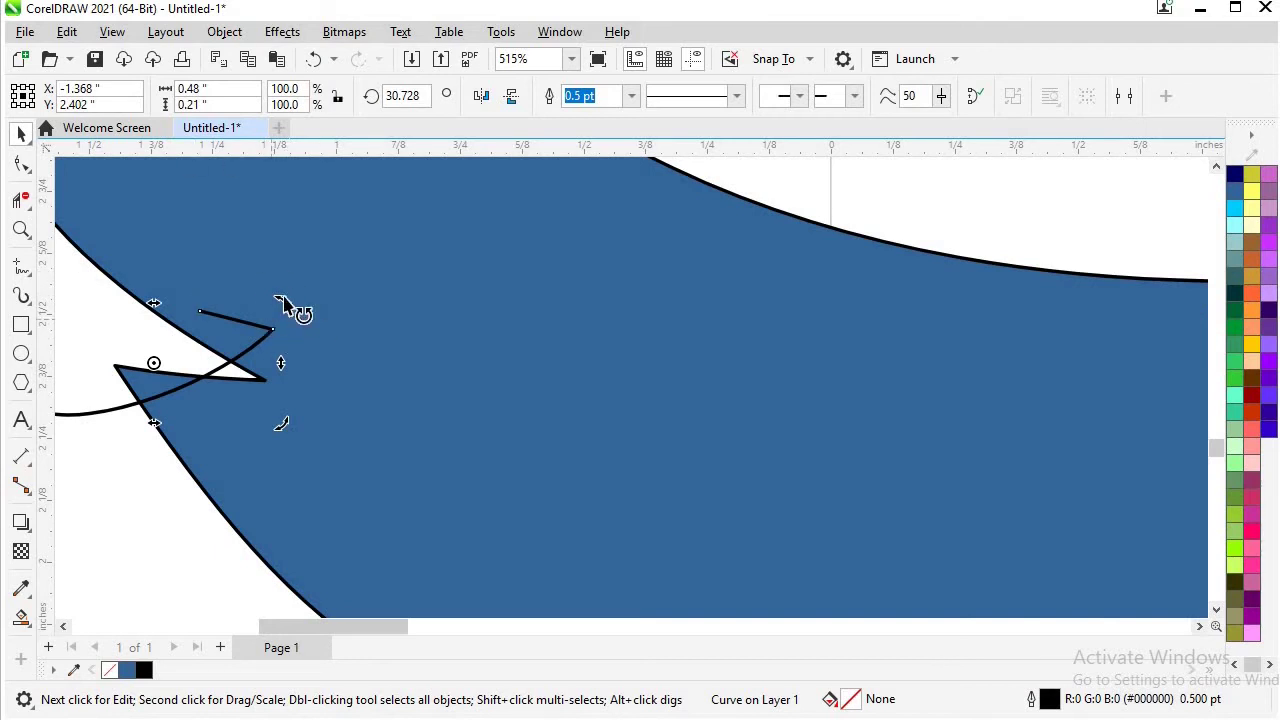
drag(298, 319, 153, 337)
scroll(down, 3)
scroll(up, 3)
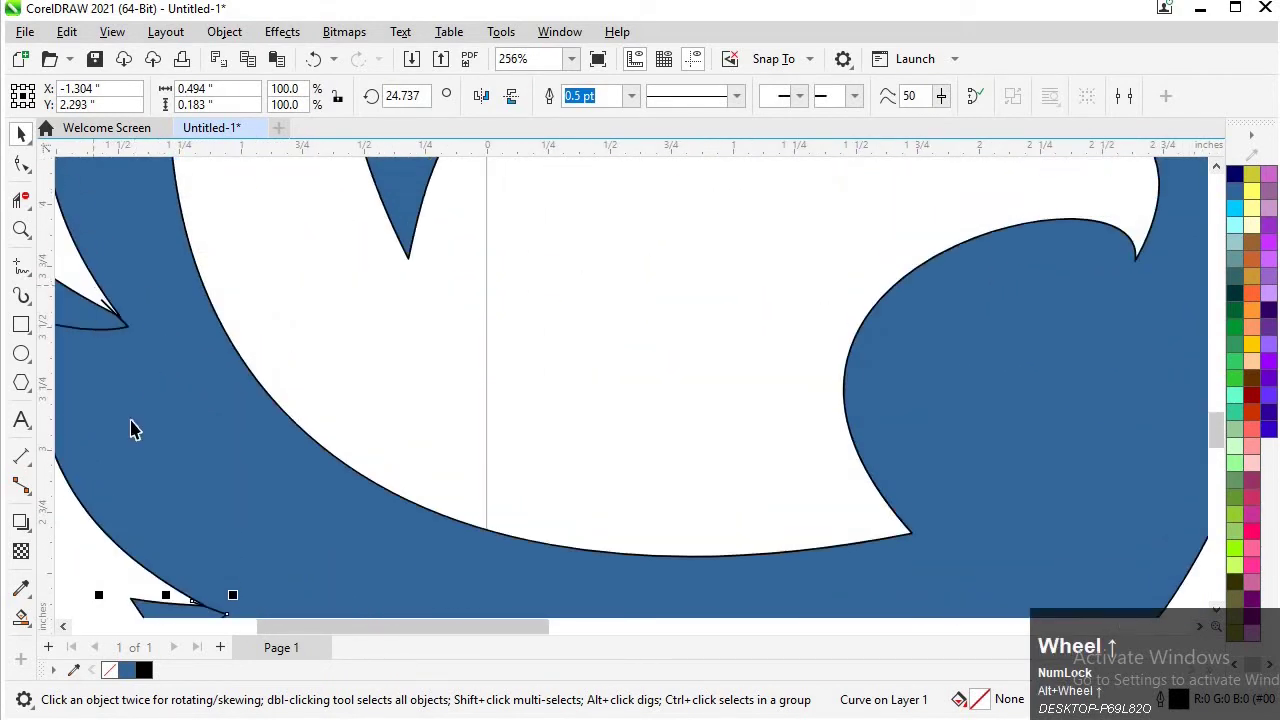
scroll(down, 3)
click(50, 549)
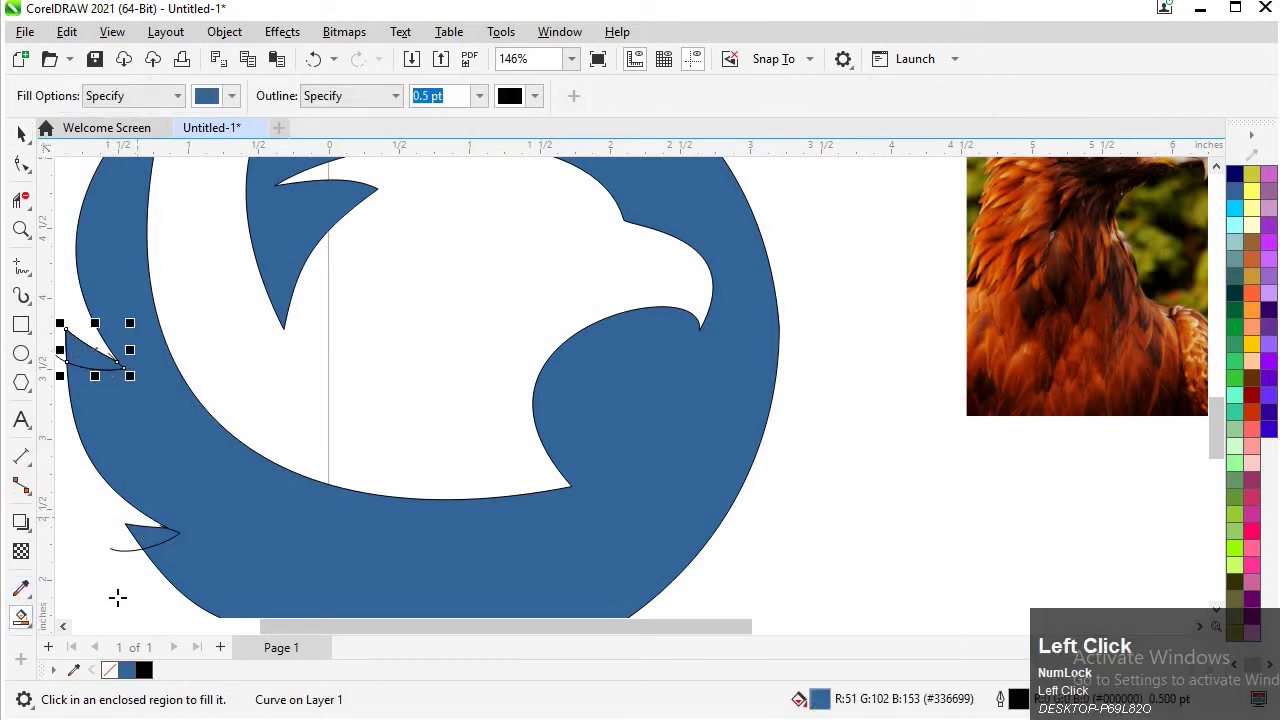
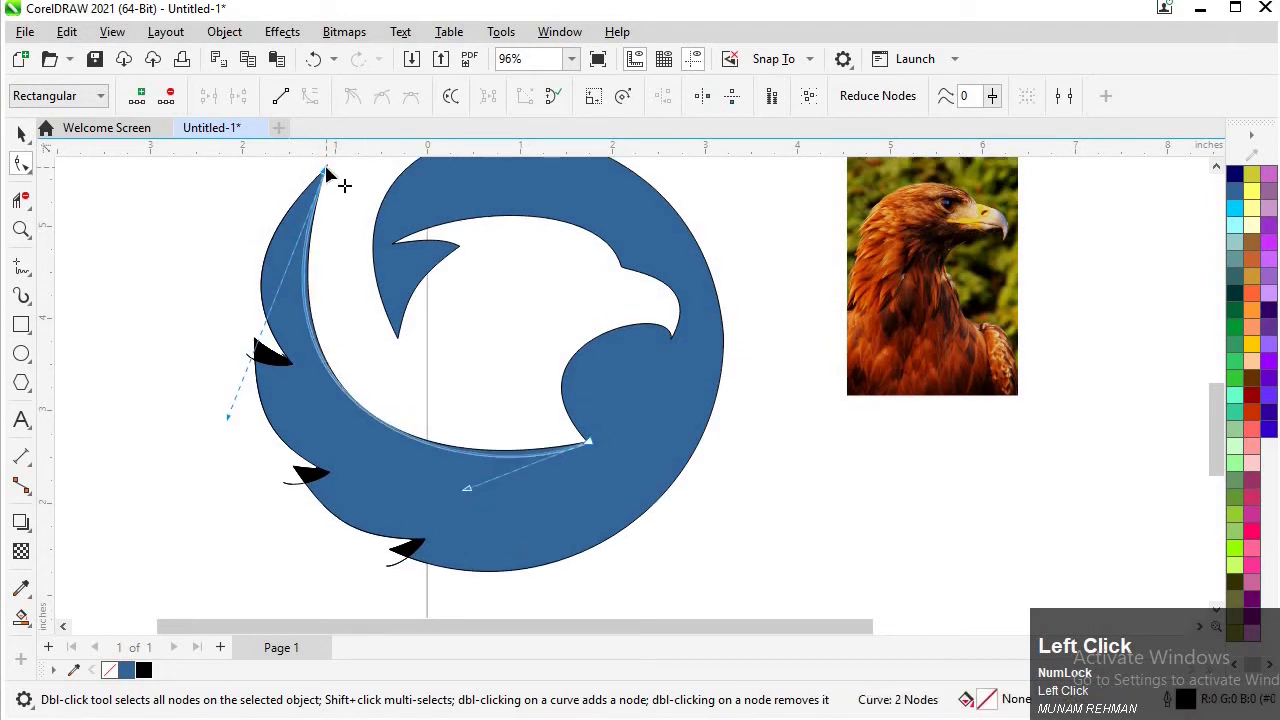
- Reshape the guide curves along the wing tip and ring's inner edge for the black crescent, then fit the view
drag(329, 193, 315, 195)
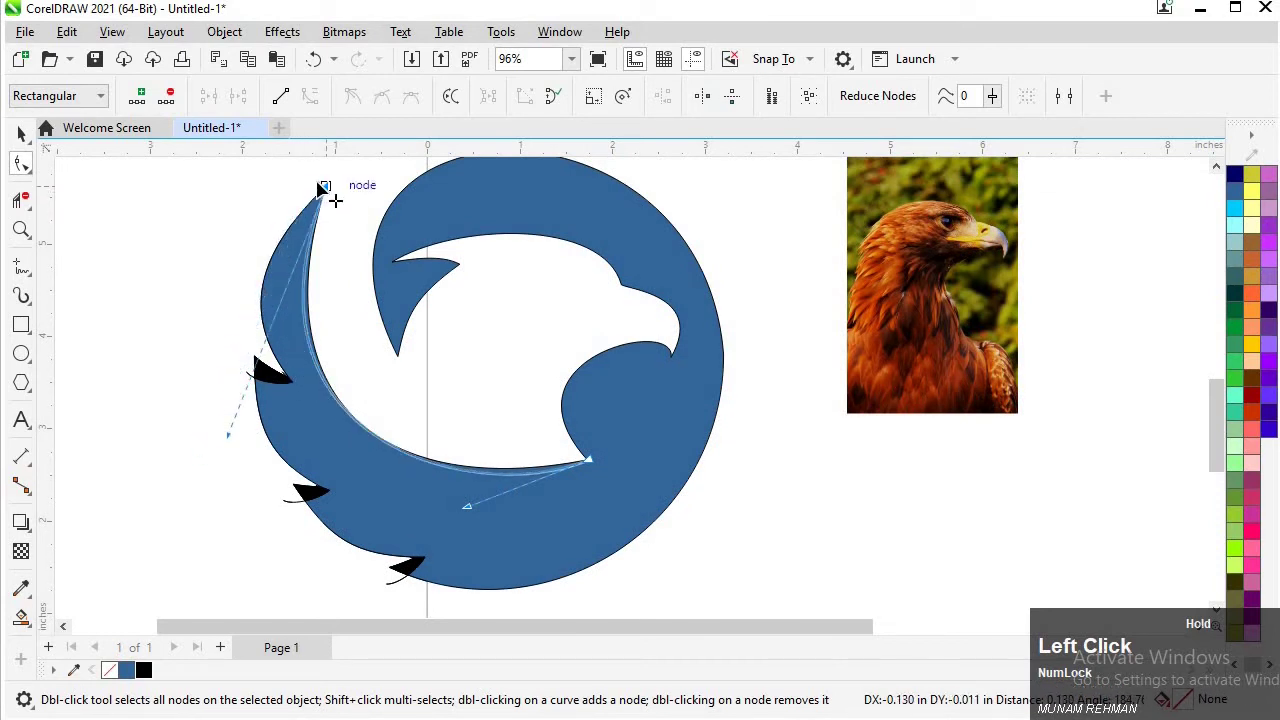
drag(220, 455, 479, 576)
drag(479, 576, 468, 518)
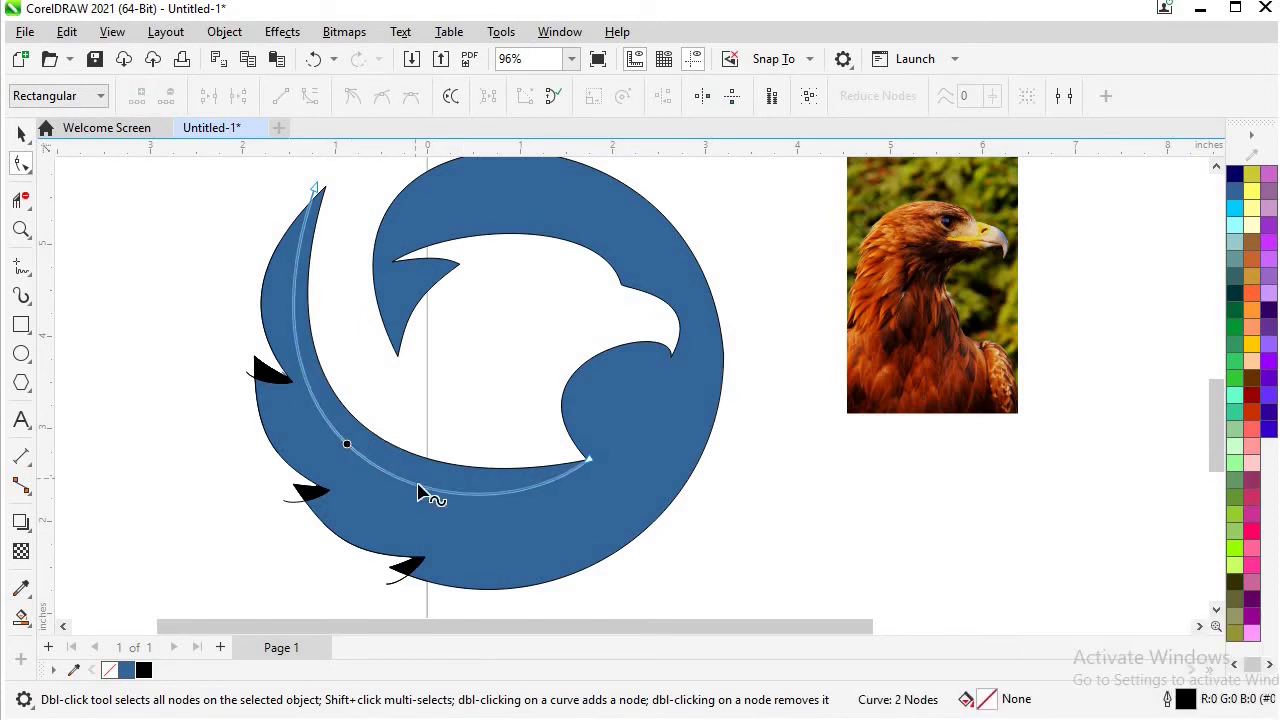
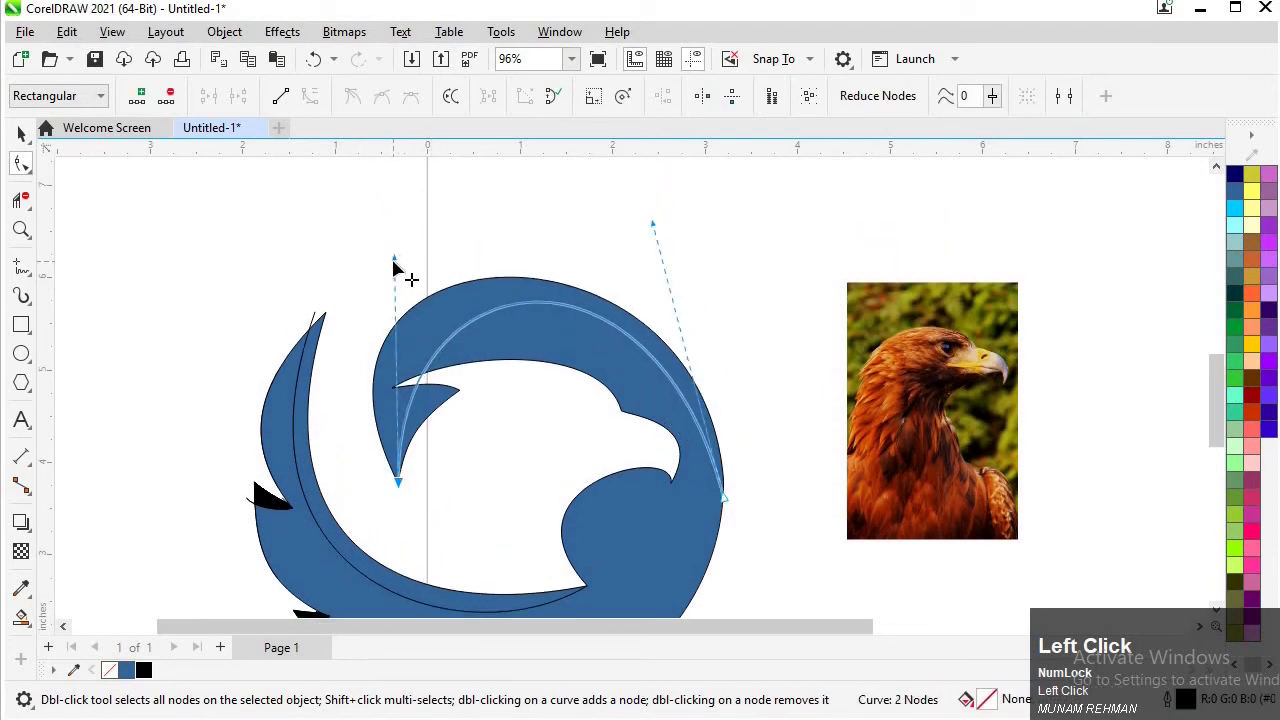
drag(384, 275, 678, 233)
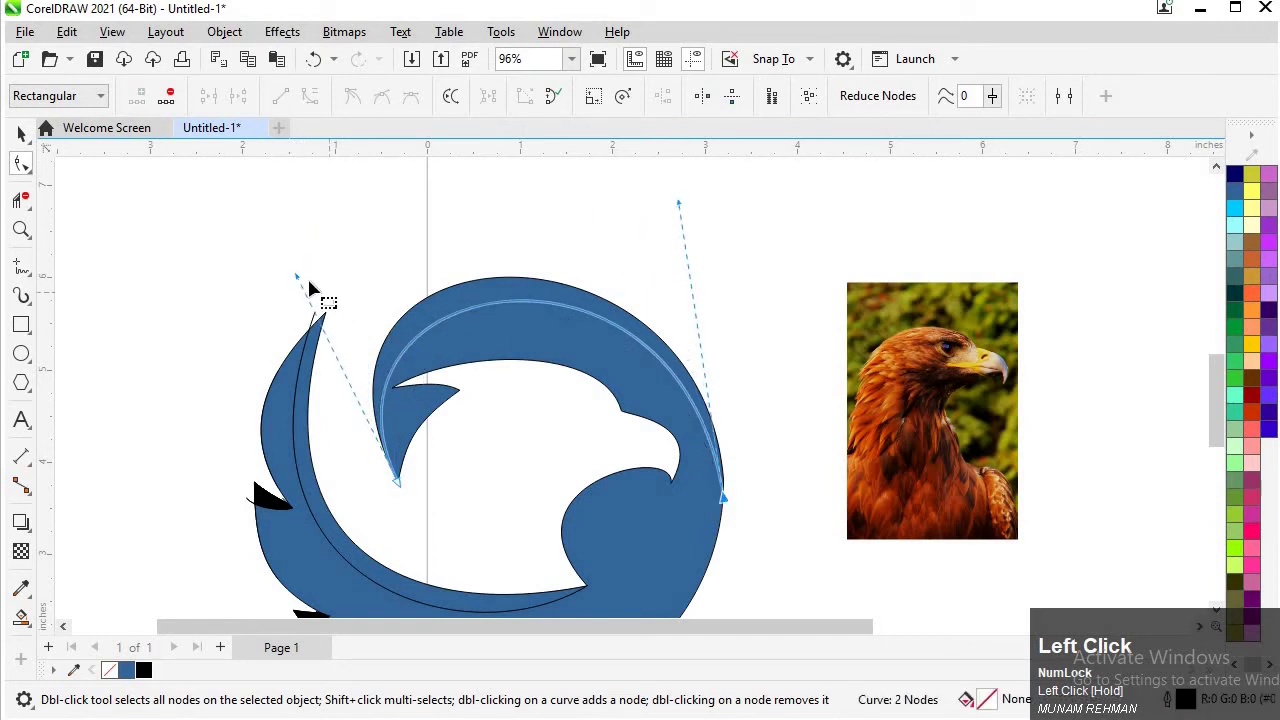
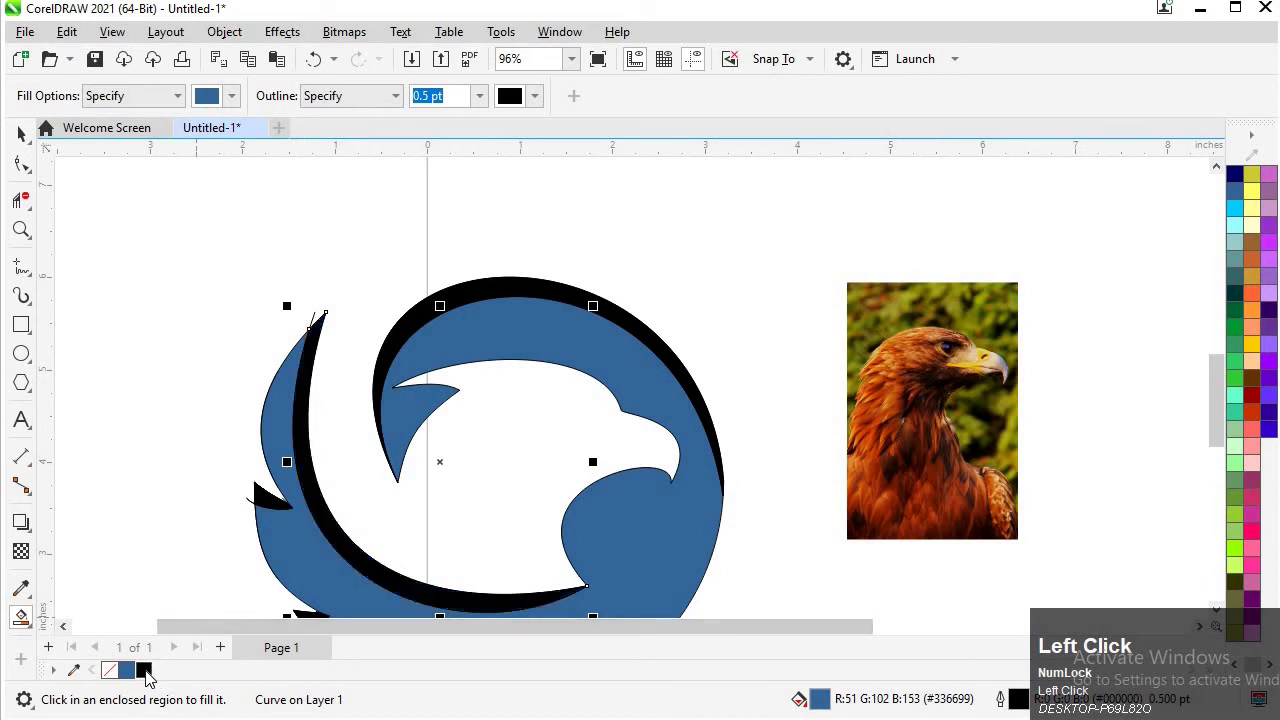
key(F4)
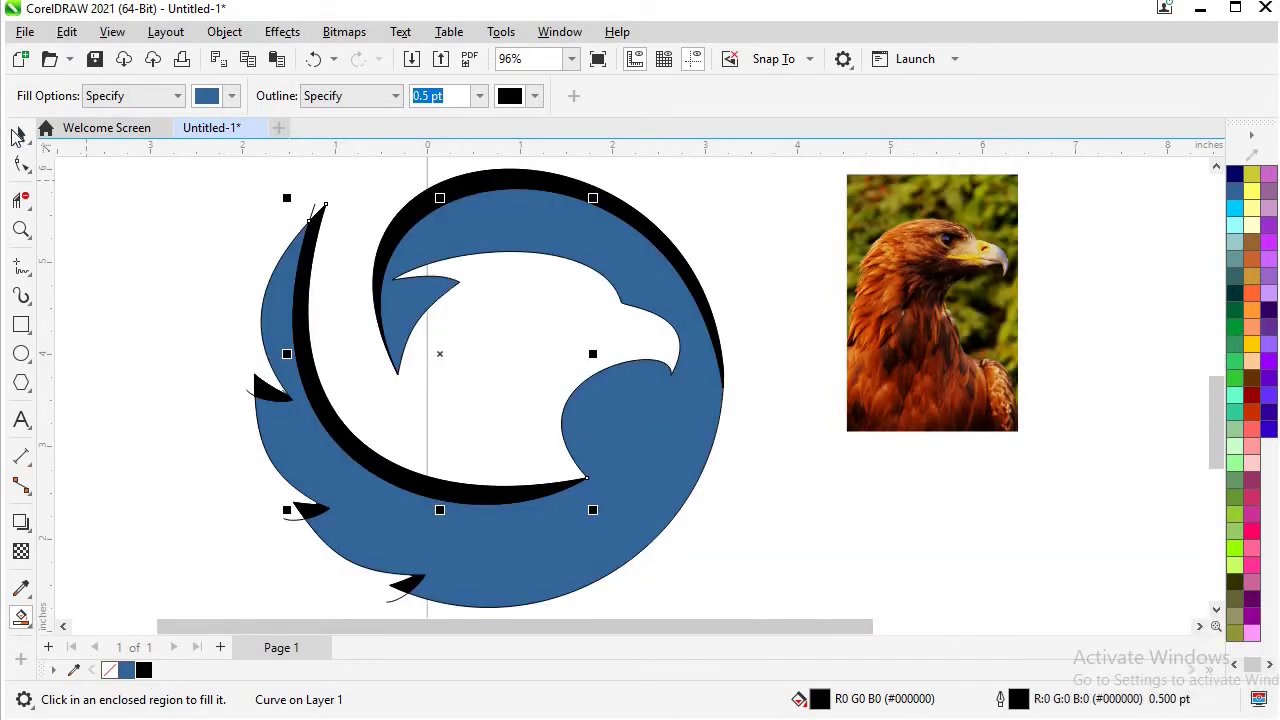
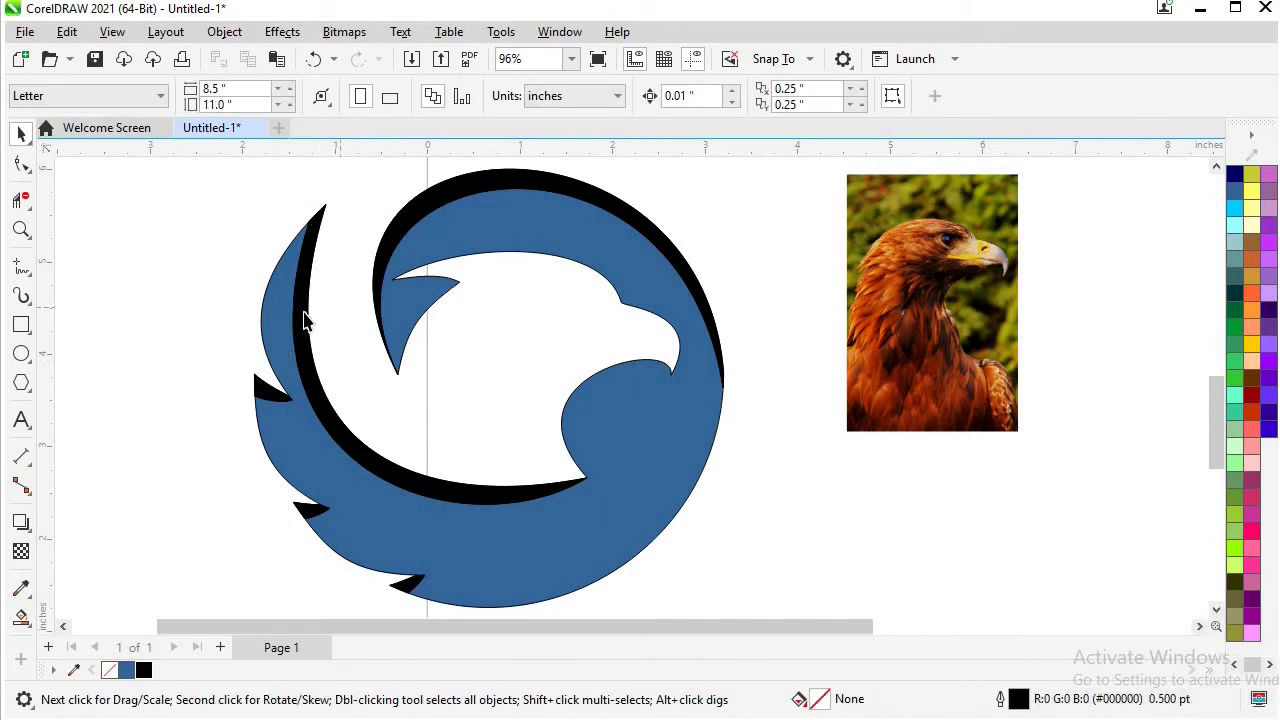
- Select the blue eagle ring and fill it dark red from the palette
click(512, 208)
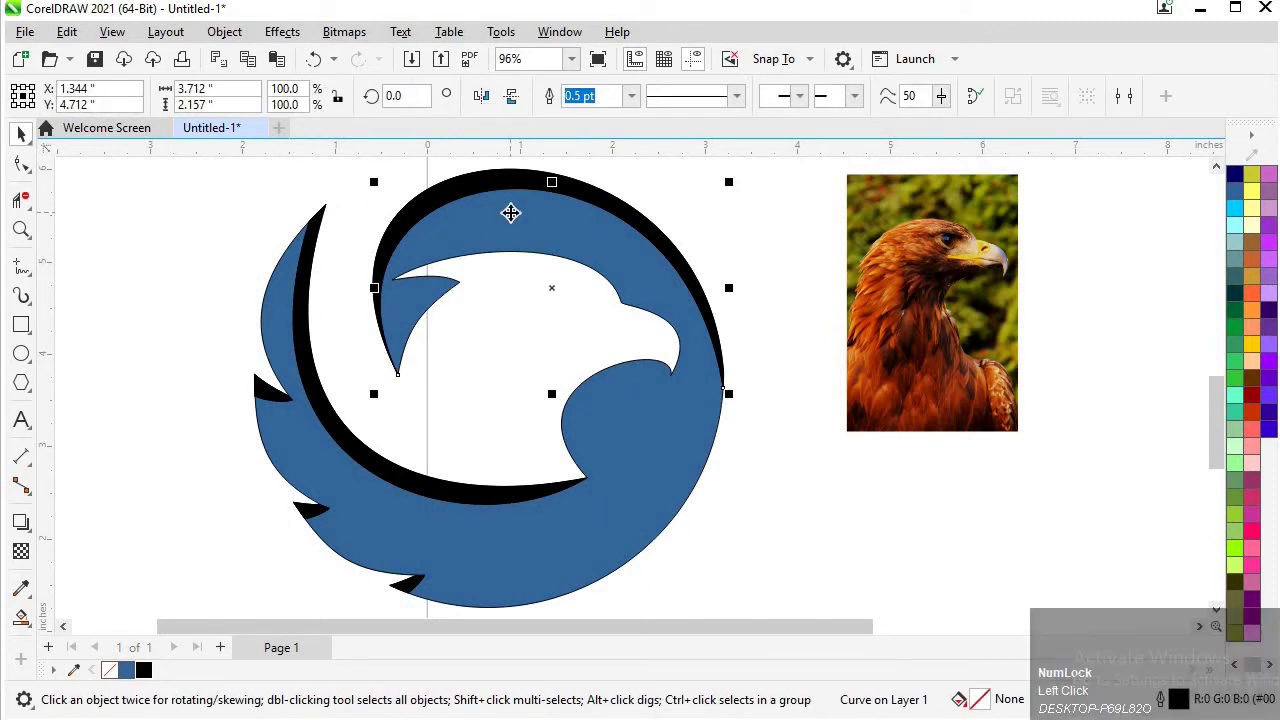
click(565, 535)
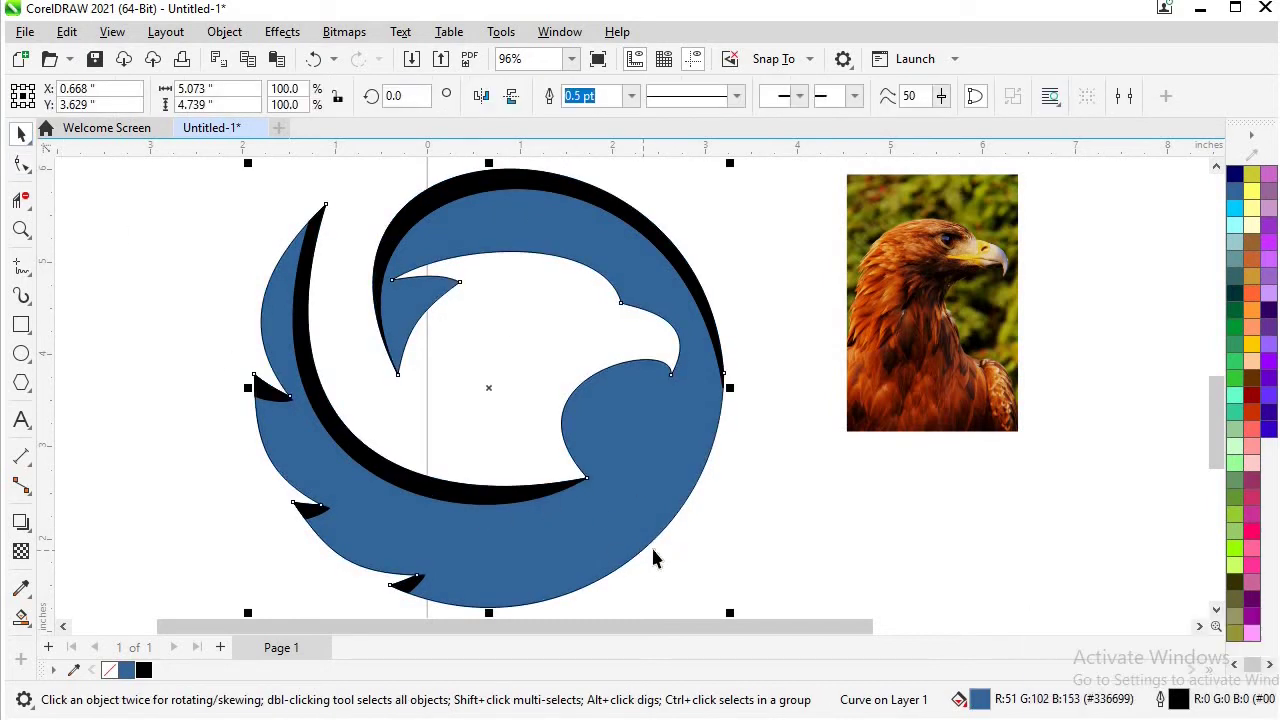
click(1257, 395)
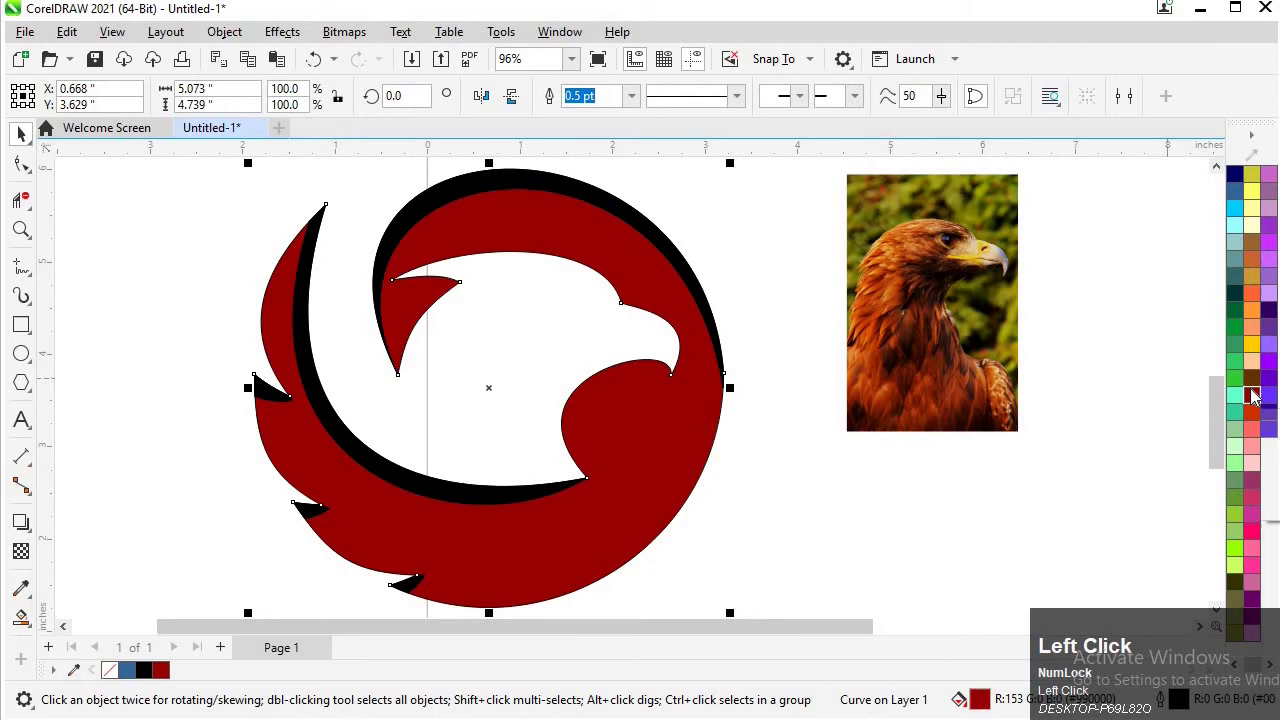
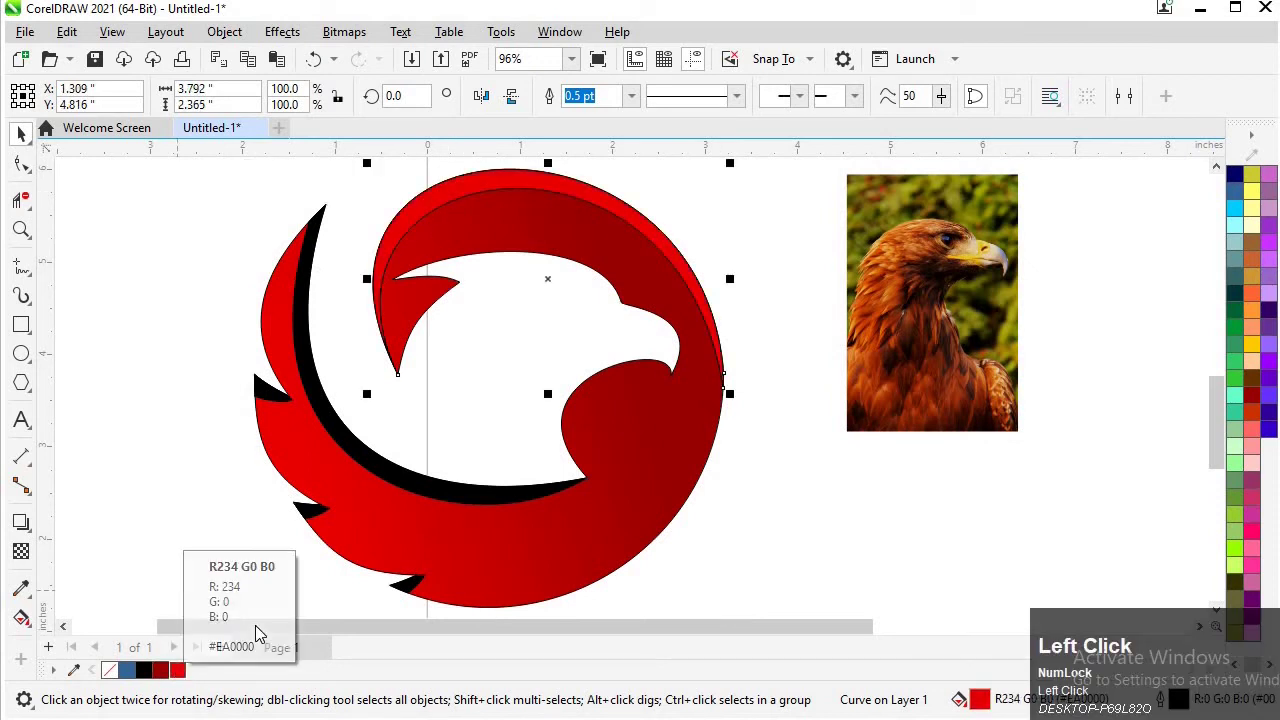
- Select the black crescent band to recolor it dark red
click(445, 494)
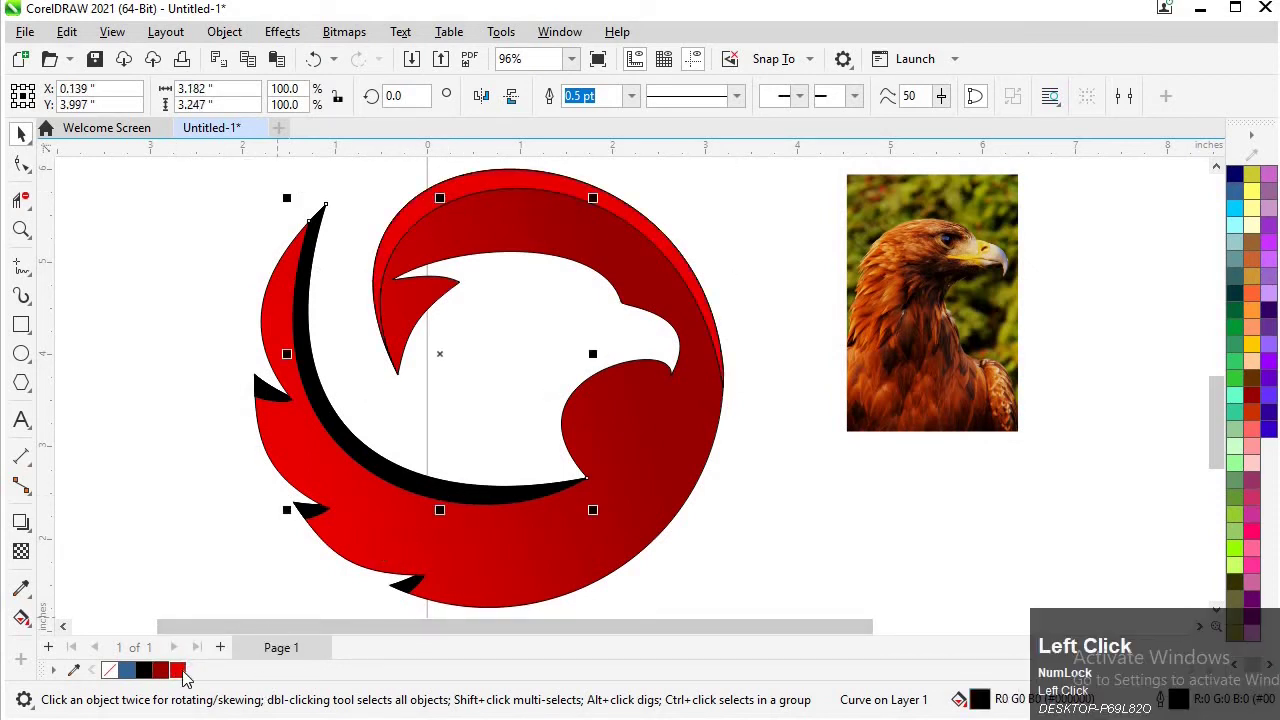
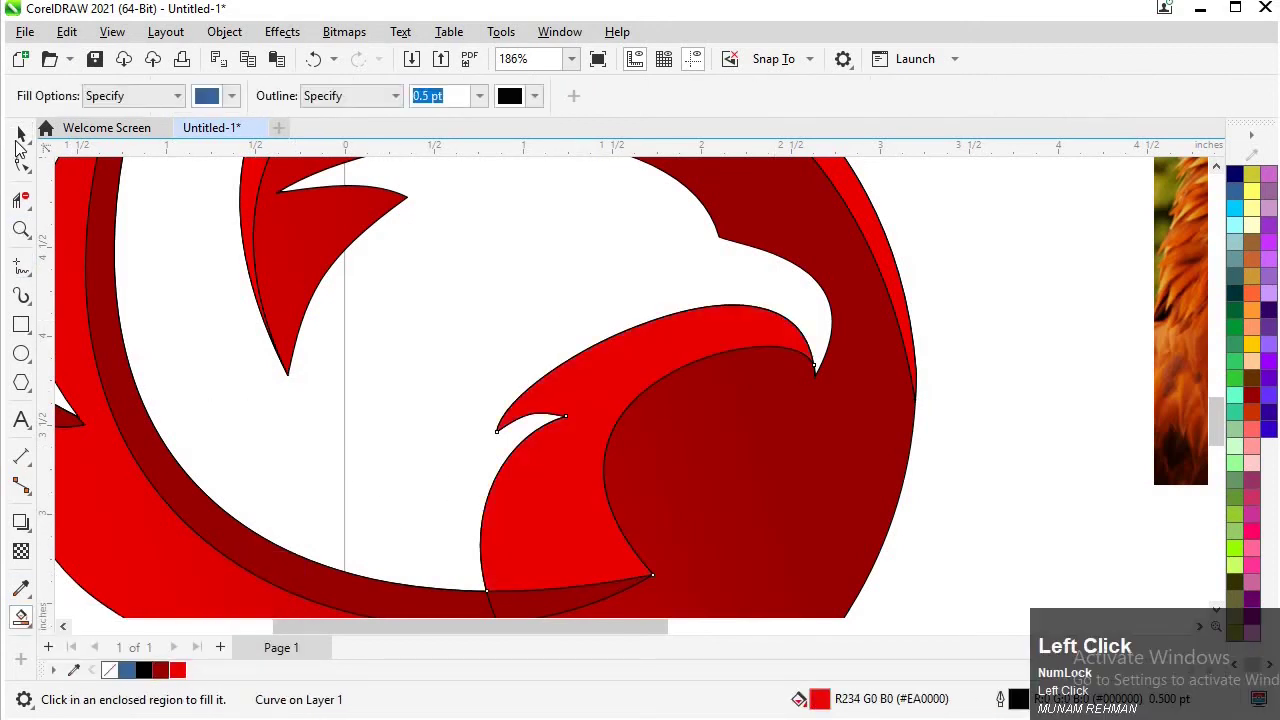
- Return to the Pick tool and deselect all logo pieces before filling the neck
click(385, 400)
click(537, 515)
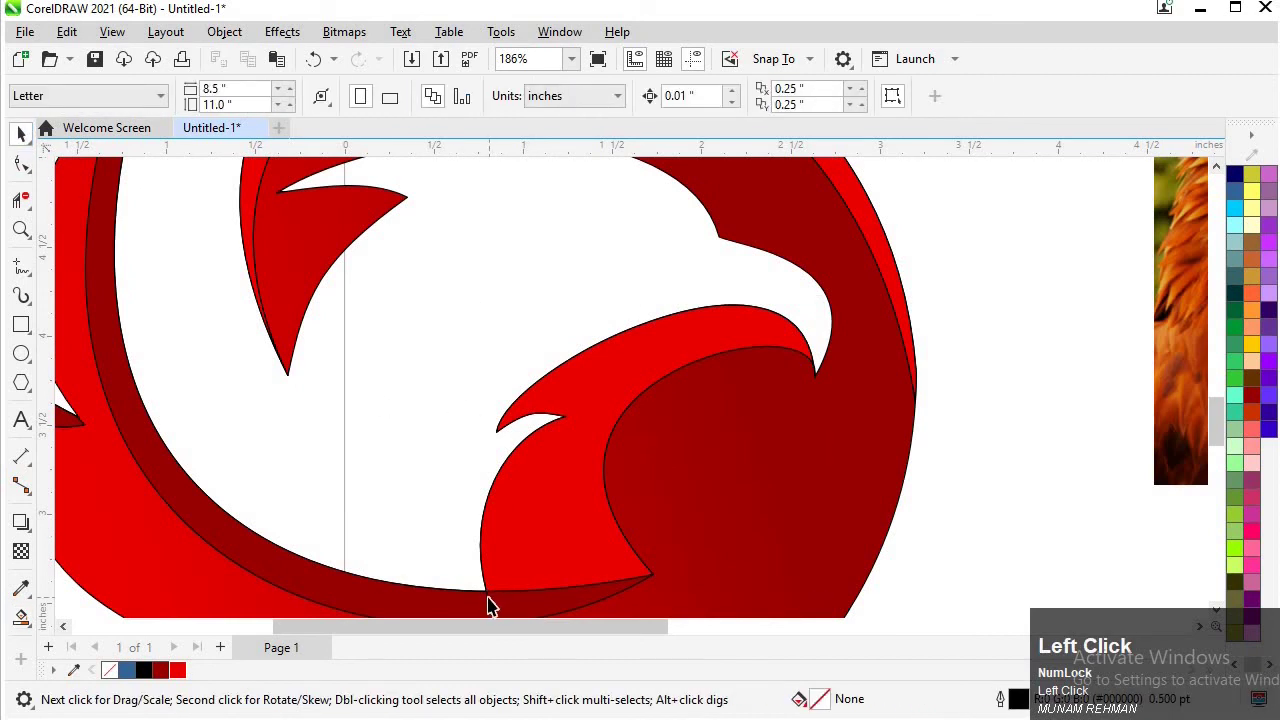
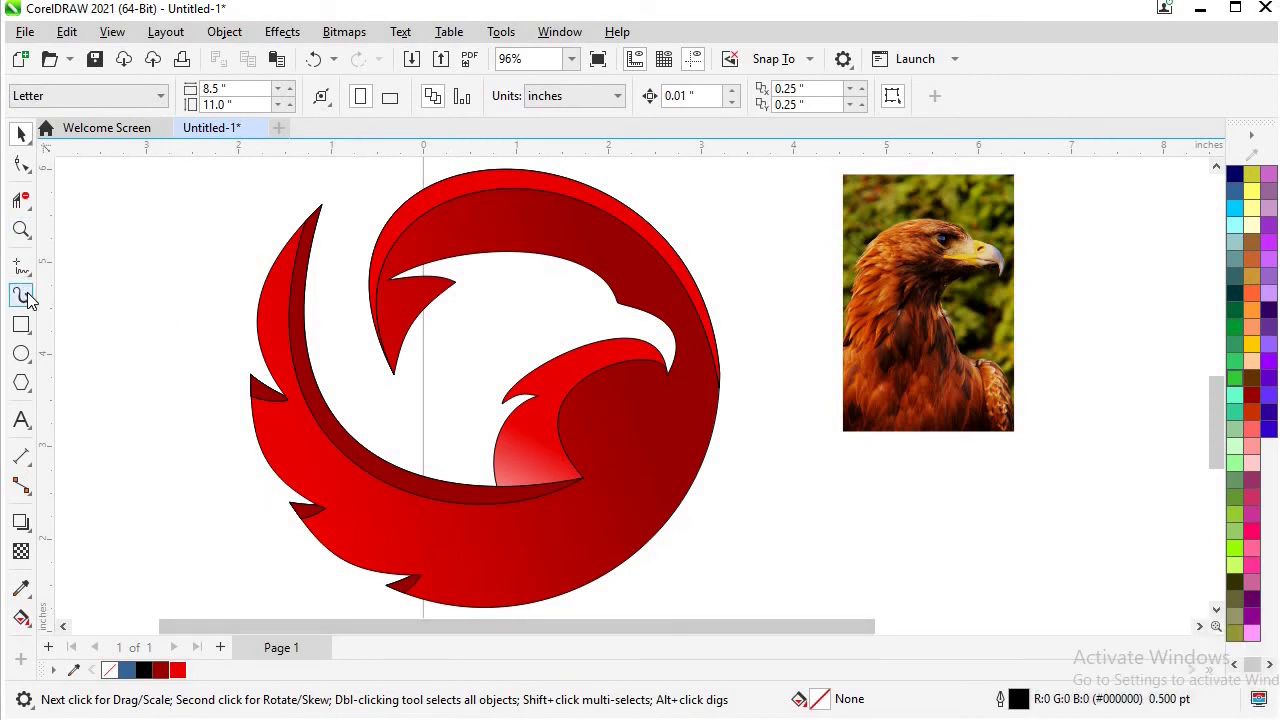
- Draw a triangular eye with the Polyline tool, curve it while zoomed in, and fill it dark red
click(30, 277)
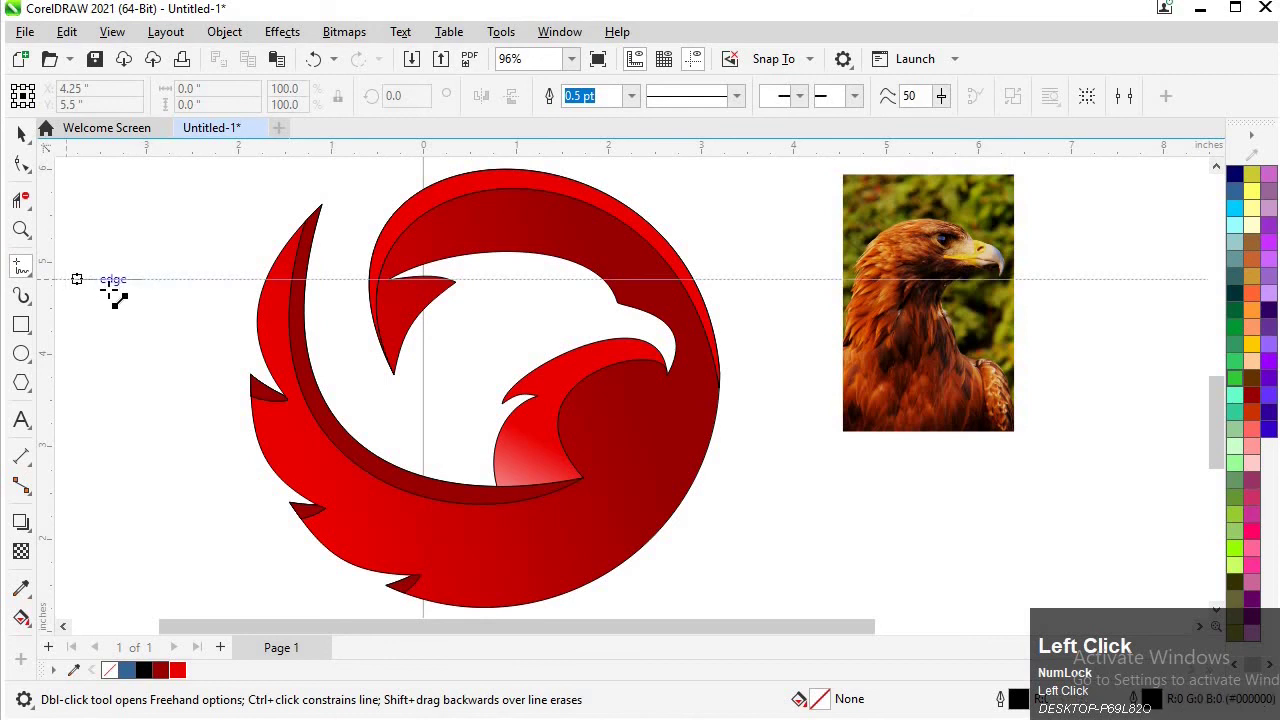
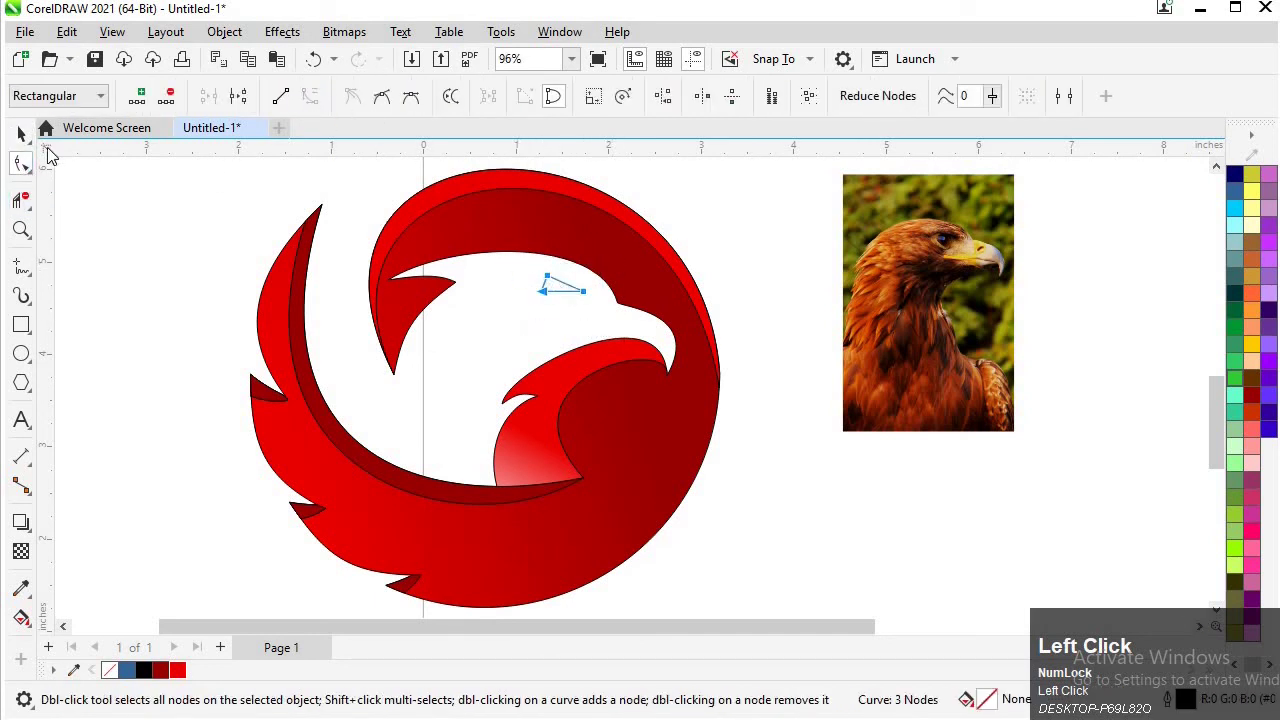
click(31, 234)
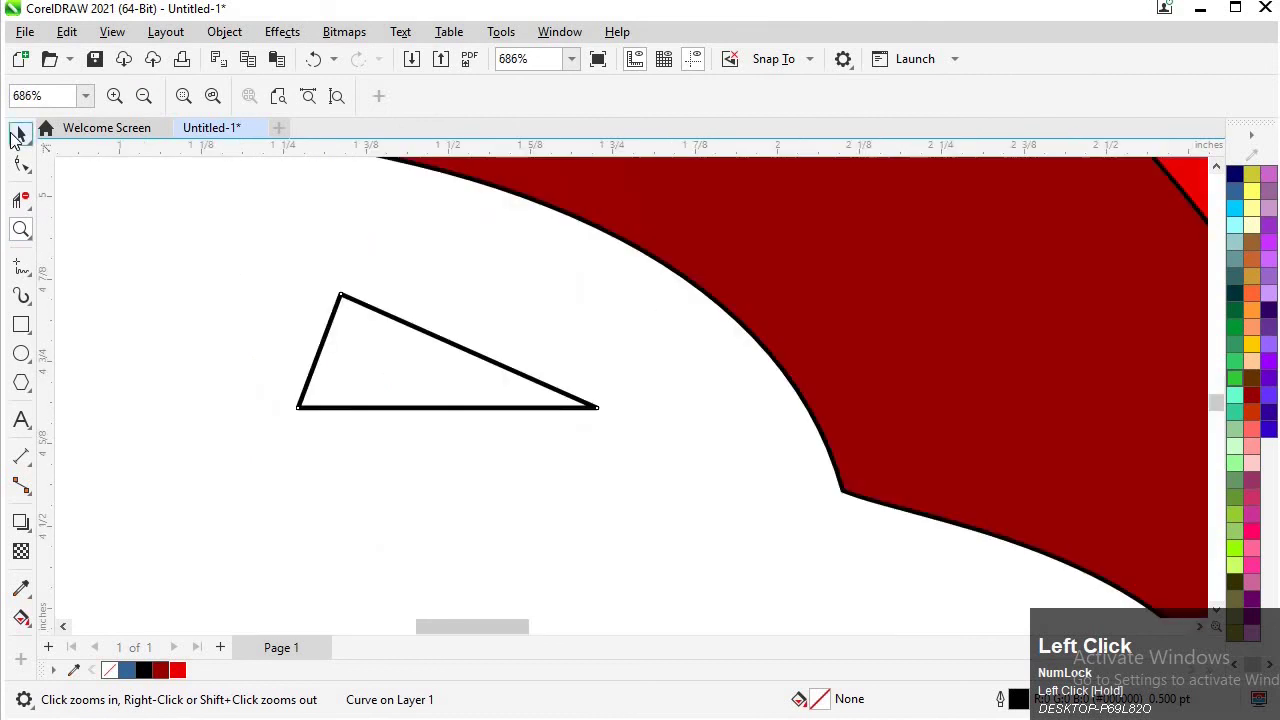
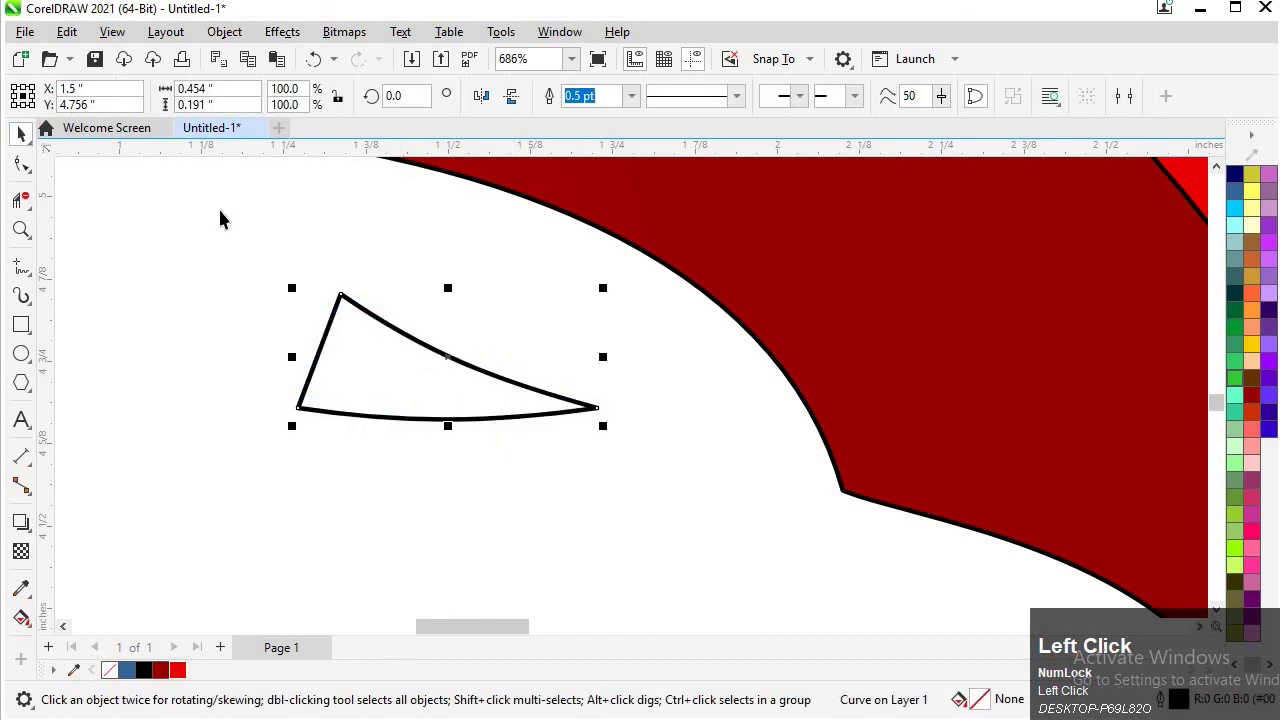
key(F4)
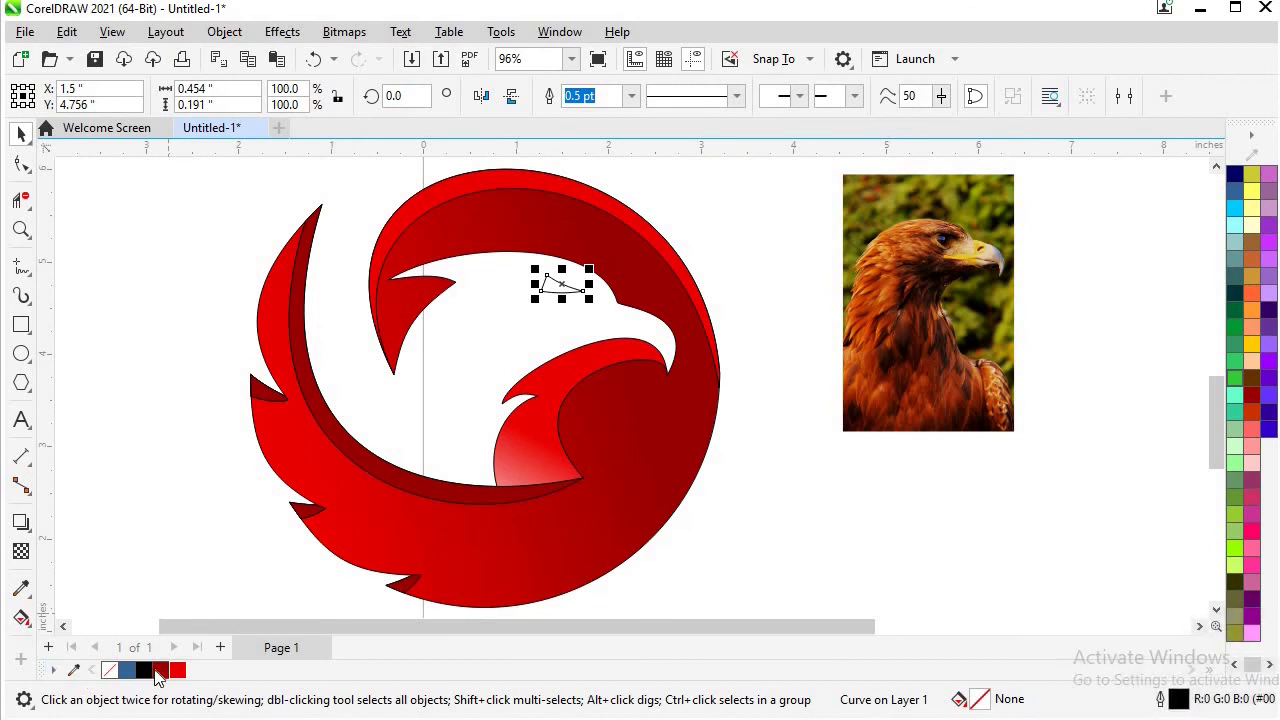
click(161, 679)
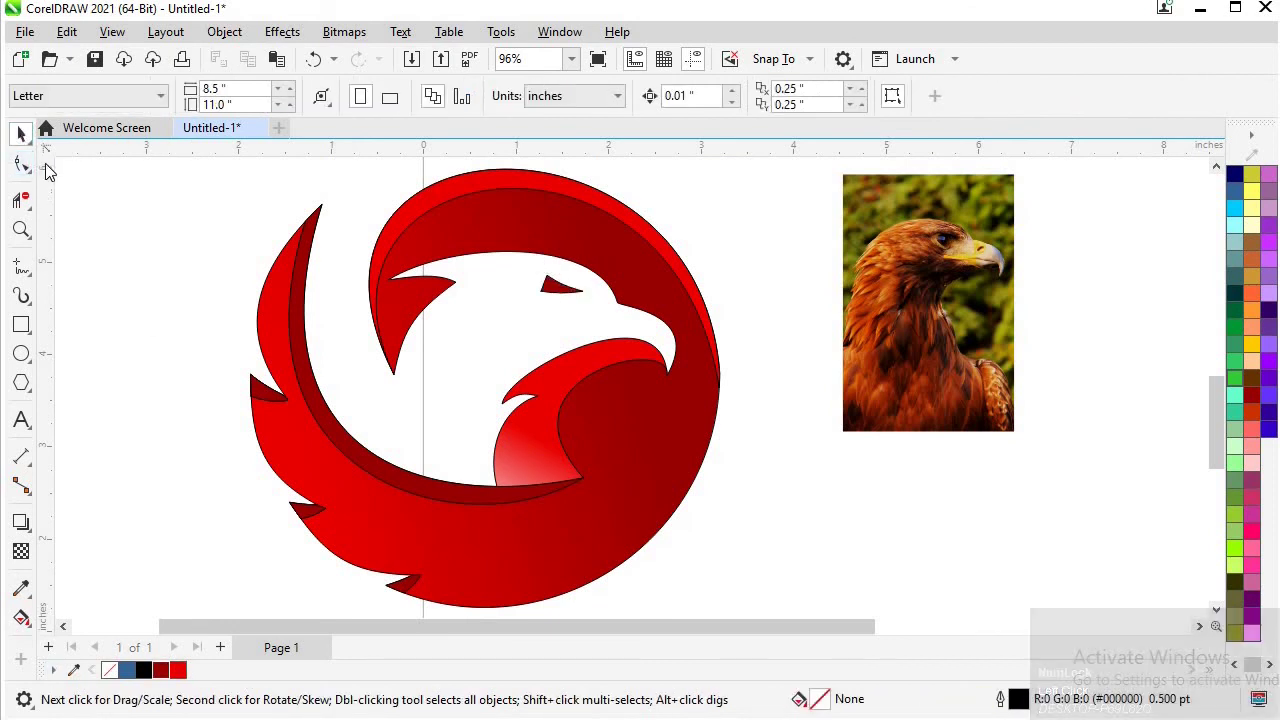